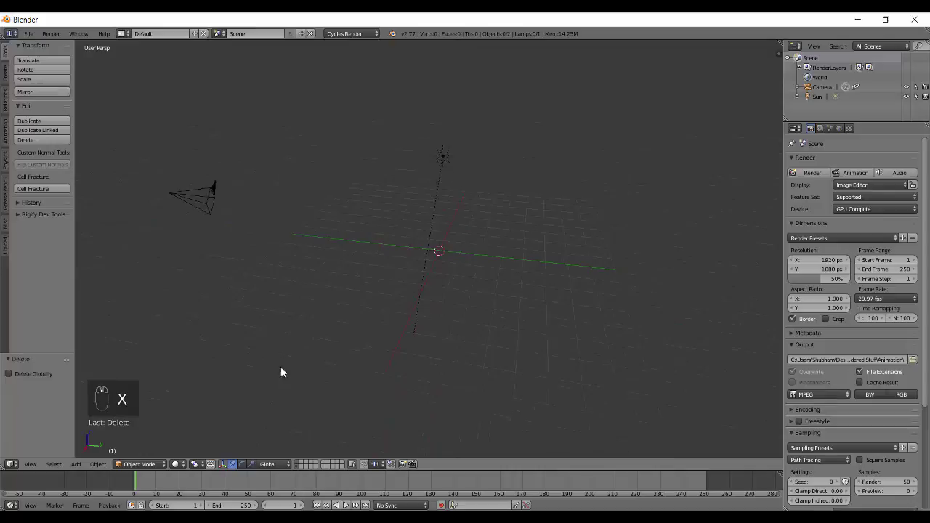
Step: Add a new cube from the Add menu and start moving it in the top view
key(shift+a)
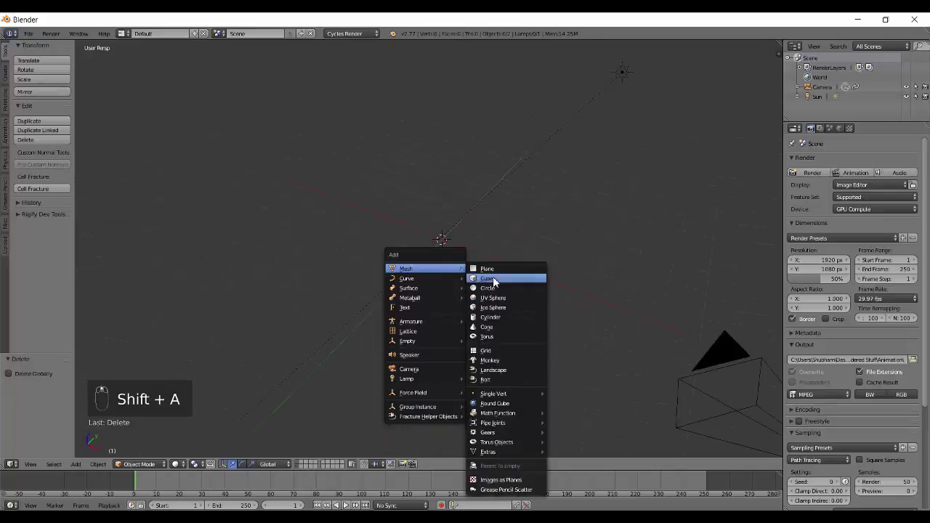
key(q)
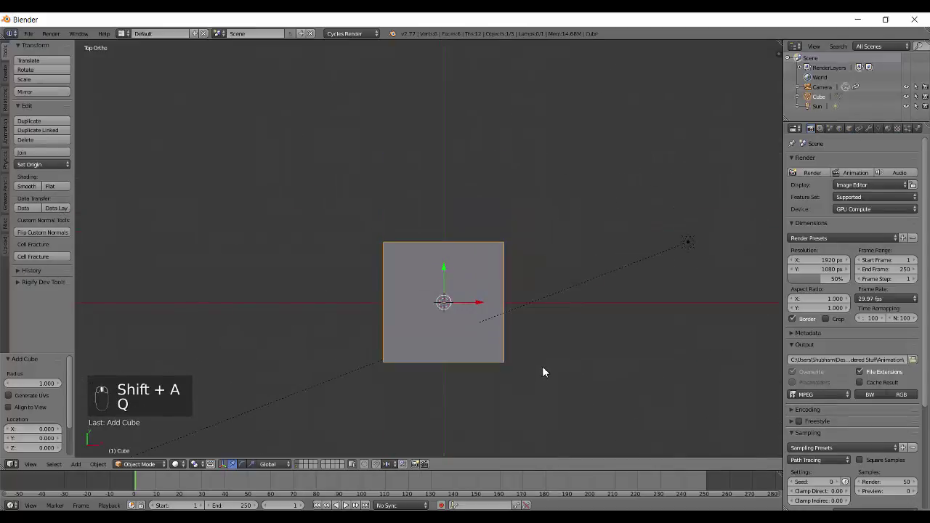
key(g)
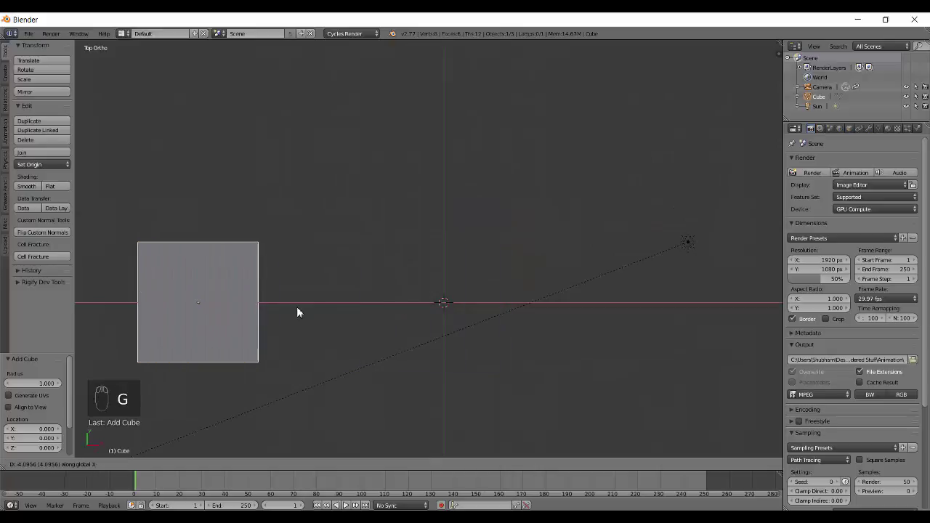
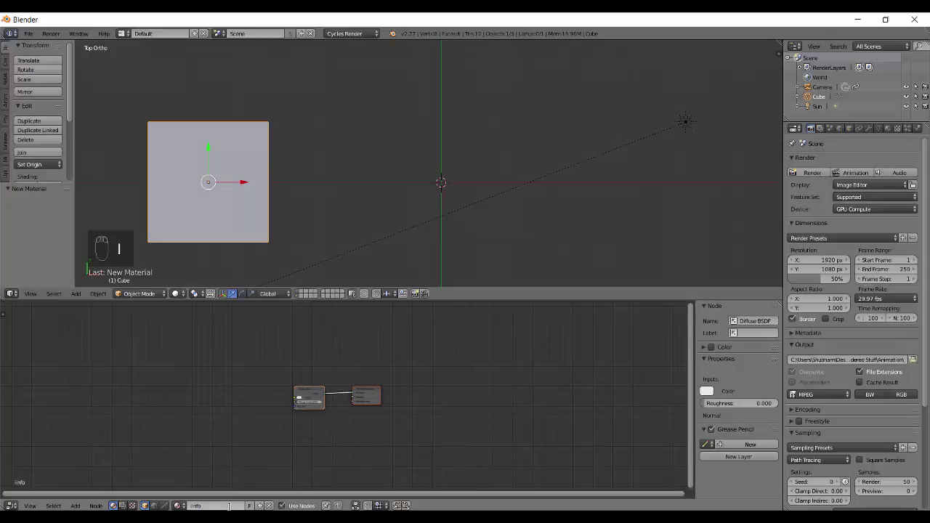
Step: Duplicate the cube three times along X to make a row of four cubes
drag(234, 183, 404, 226)
key(shift+d)
right_click(404, 226)
key(shift+d)
key(shift+d)
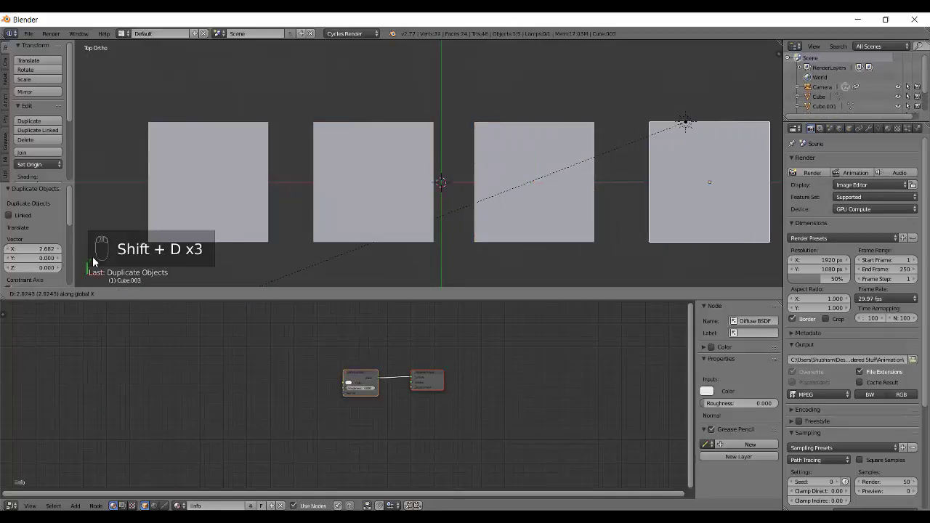
Step: Orbit the 3D view into perspective to see the row of cubes
drag(319, 232, 170, 163)
drag(170, 163, 846, 198)
drag(854, 133, 870, 354)
drag(870, 355, 850, 308)
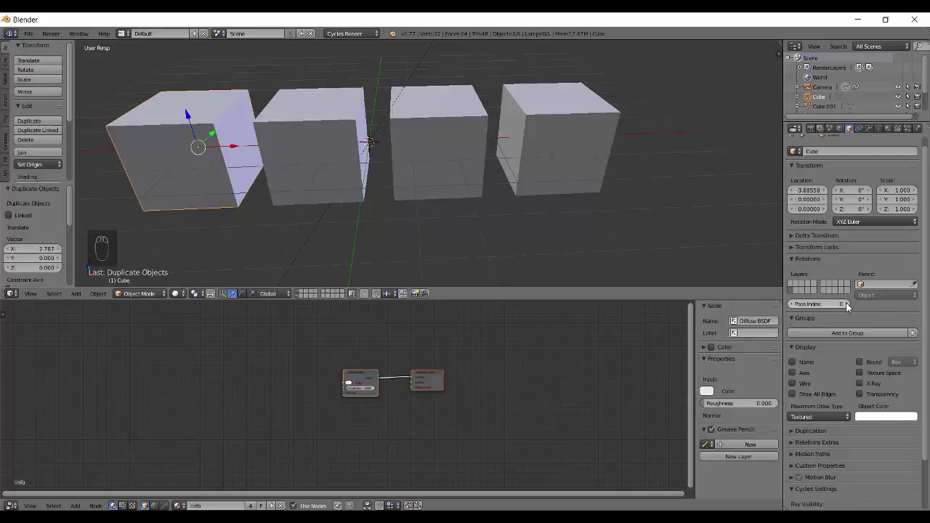
Step: Select the rightmost cube and set its Pass Index to 4 in Object properties
drag(850, 308, 854, 311)
drag(339, 150, 845, 309)
click(770, 271)
drag(395, 146, 846, 309)
click(601, 176)
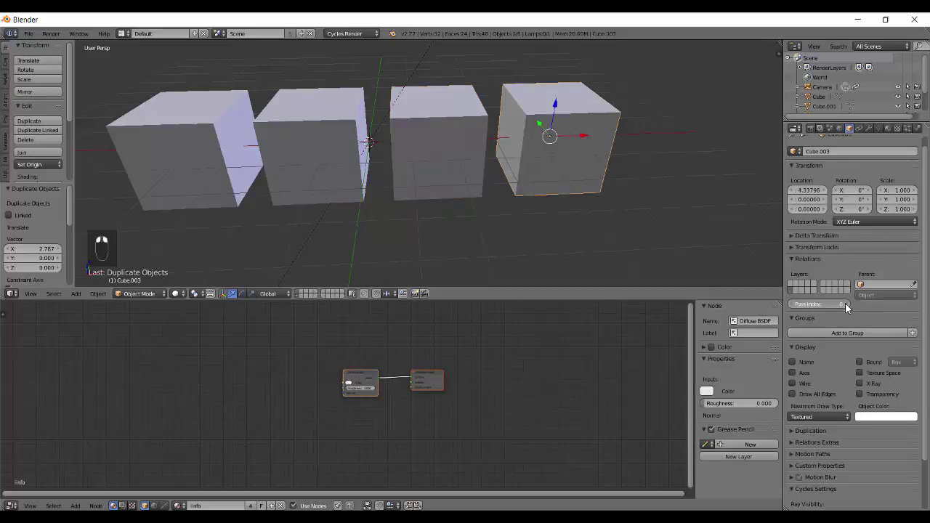
drag(849, 306, 473, 242)
Step: Deselect the cubes and bring up the add-node list in the Node Editor
key(a)
drag(501, 431, 357, 336)
key(shift+a)
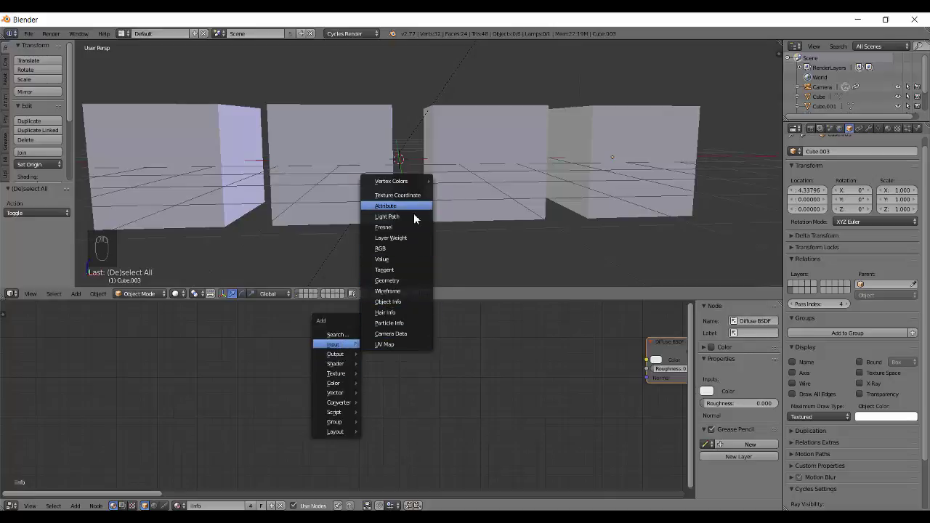
Step: Add an Object Info node, link it to the output and preview it on the cubes
click(225, 444)
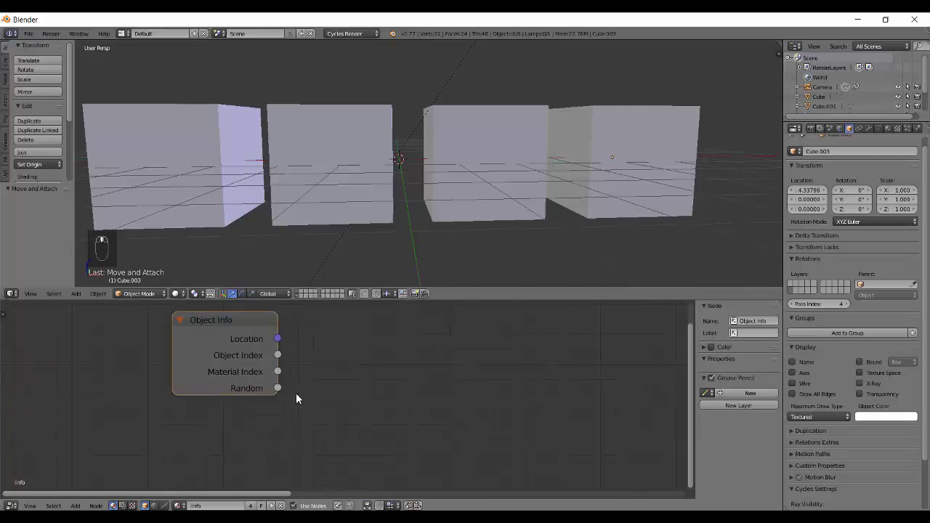
drag(241, 345, 506, 400)
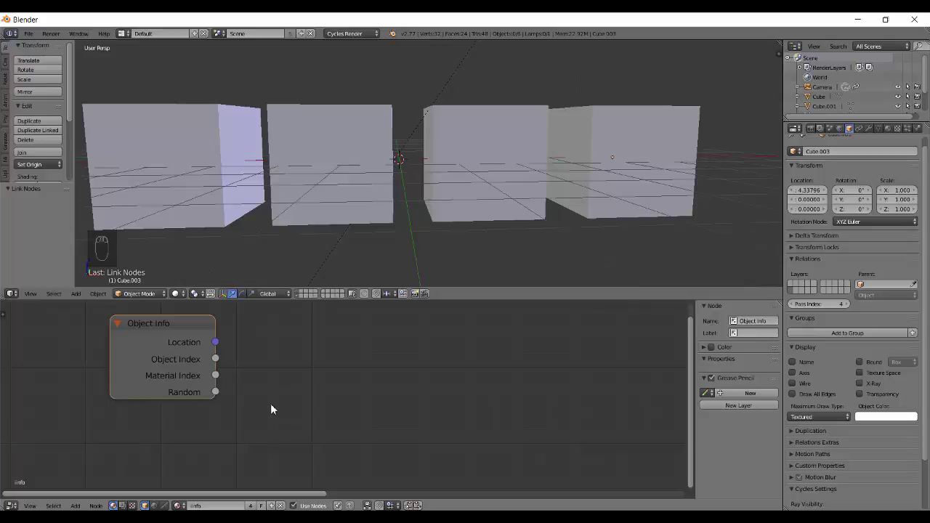
drag(191, 414, 166, 369)
click(166, 369)
drag(385, 189, 401, 157)
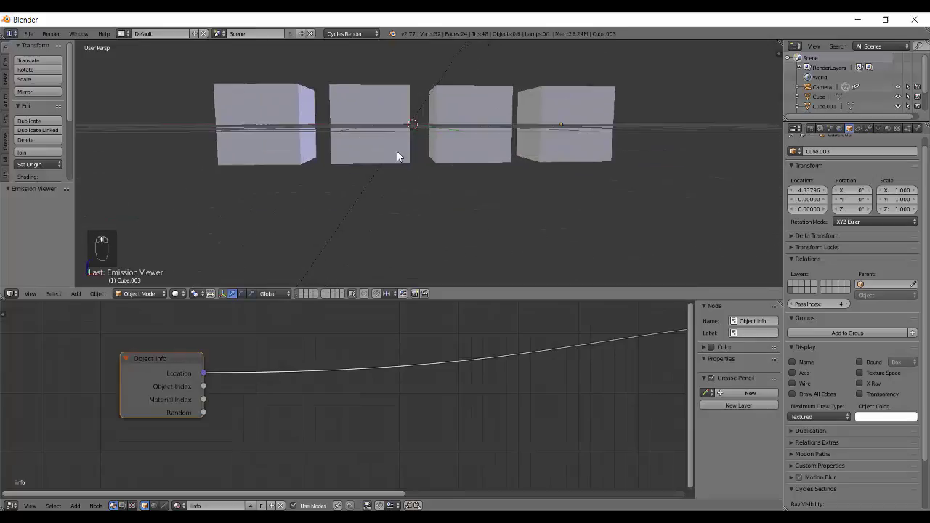
Step: Check the cubes in Rendered shading, then return to Solid shading
key(shift+z)
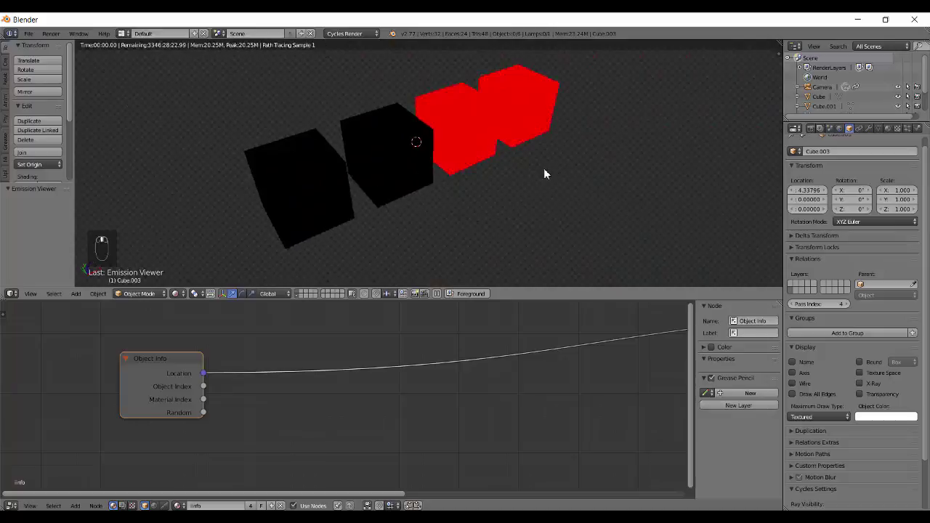
key(shift+z)
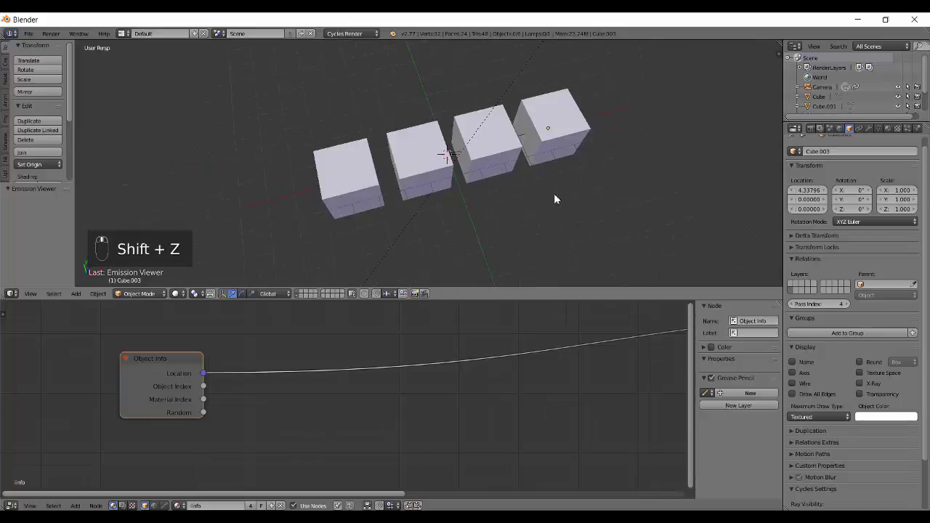
Step: On empty layer 2 add a UV sphere at the origin and check it renders black
key(2)
key(shift+a)
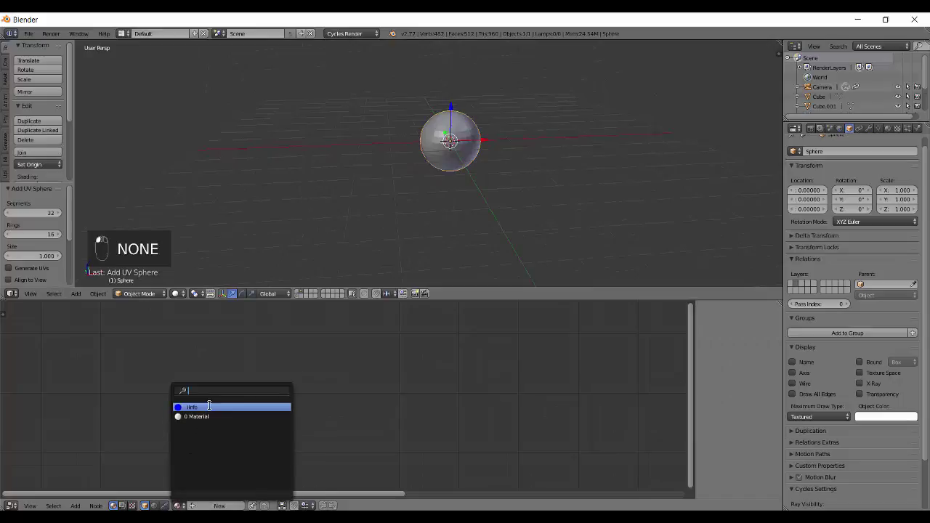
key(shift+z)
middle_click(577, 172)
drag(535, 190, 377, 159)
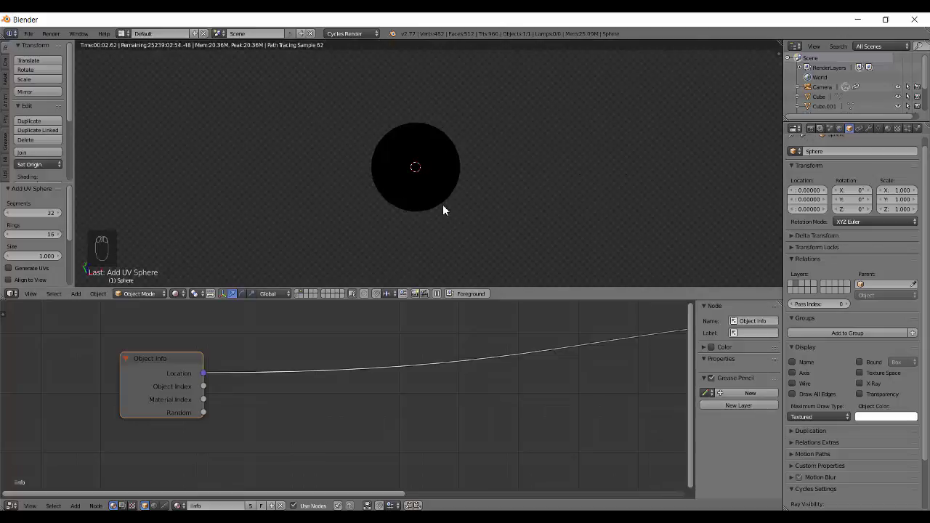
key(shift+z)
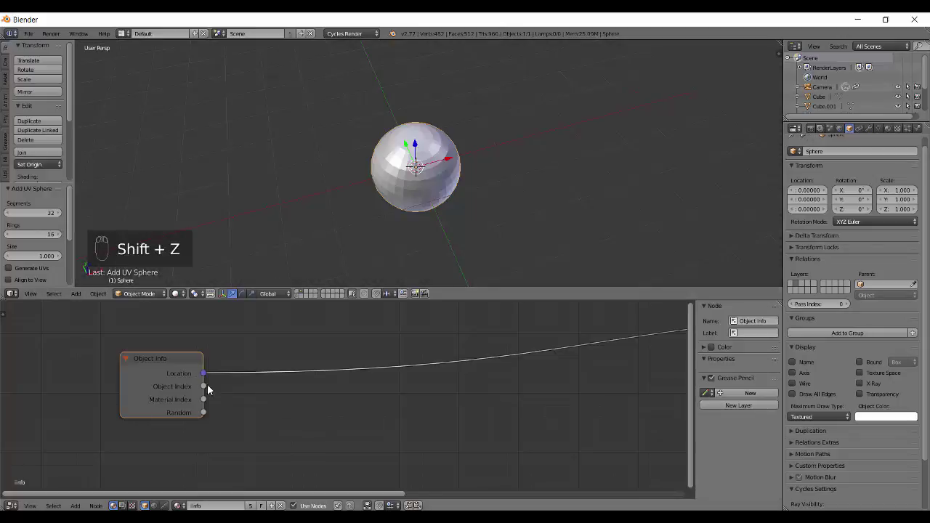
click(413, 145)
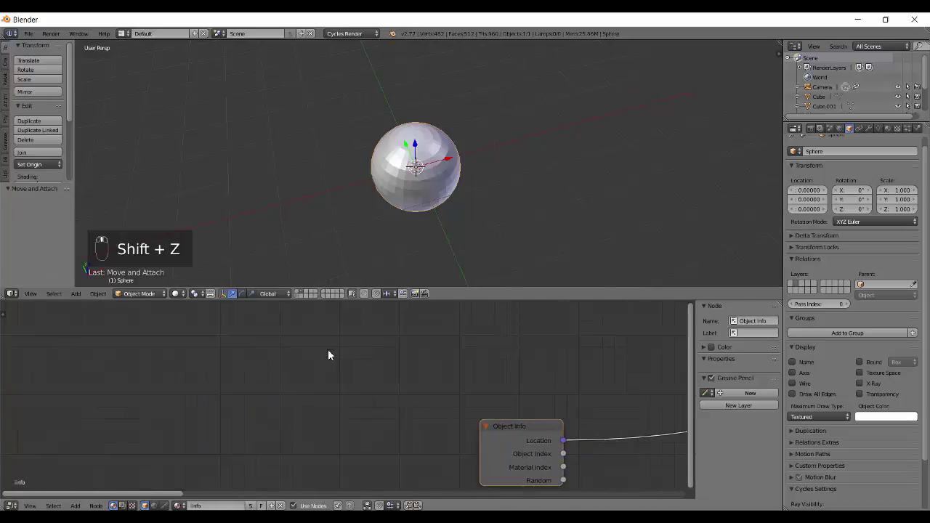
Step: Add a Geometry node and preview its Position output on the sphere at the origin
key(shift+a)
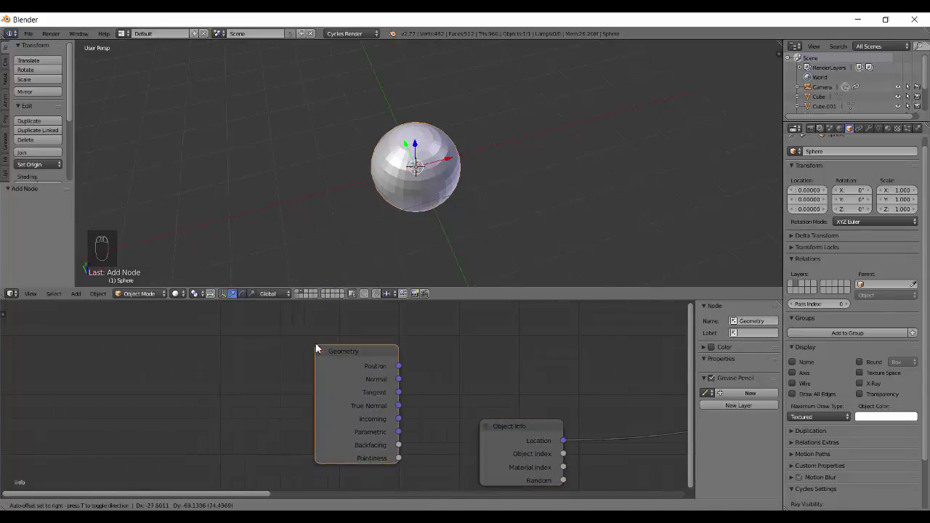
drag(383, 367, 463, 247)
key(shift+z)
middle_click(462, 246)
key(alt+g)
key(q)
drag(492, 189, 509, 195)
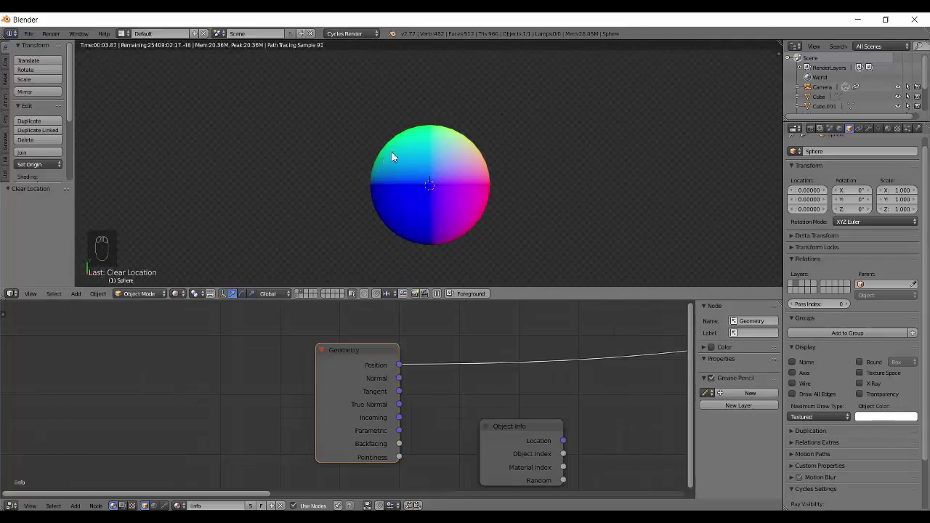
drag(482, 202, 517, 176)
Step: Move the sphere off the origin and preview the Object Info Location output instead
key(q)
key(g)
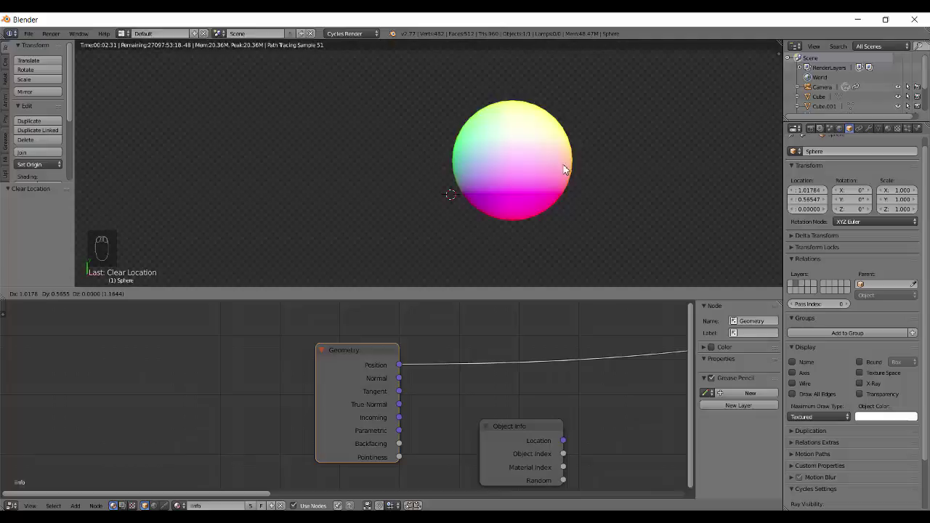
drag(593, 175, 461, 185)
key(shift+z)
drag(472, 219, 426, 411)
drag(427, 412, 467, 266)
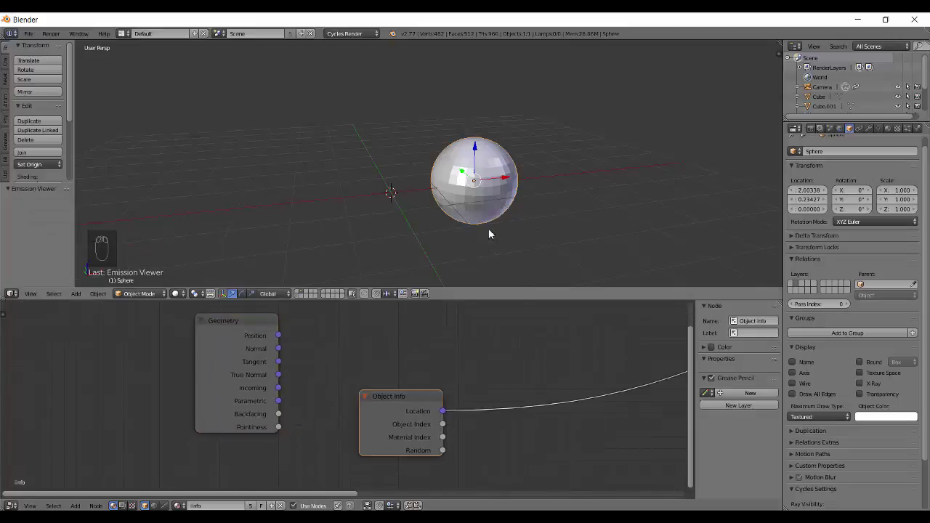
Step: Zoom out and show the sphere in Rendered shading
drag(492, 208, 515, 240)
drag(506, 196, 530, 227)
drag(533, 231, 497, 155)
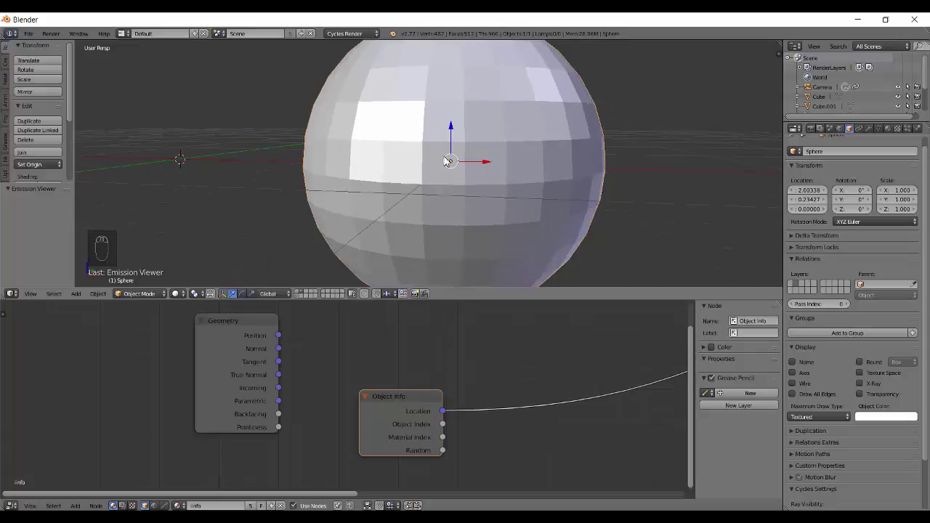
middle_click(470, 188)
key(shift+z)
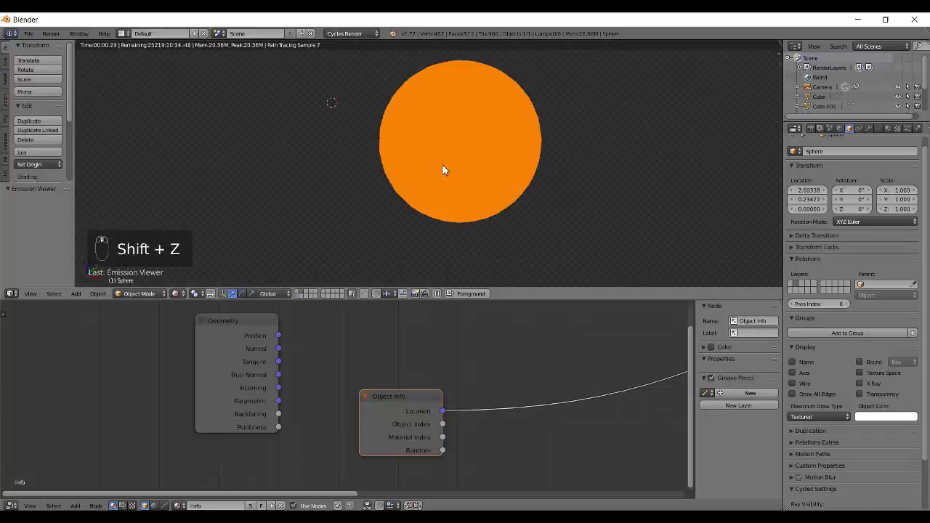
Step: Move the sphere to a new X/Y spot so its colour shifts from orange to yellow
key(q)
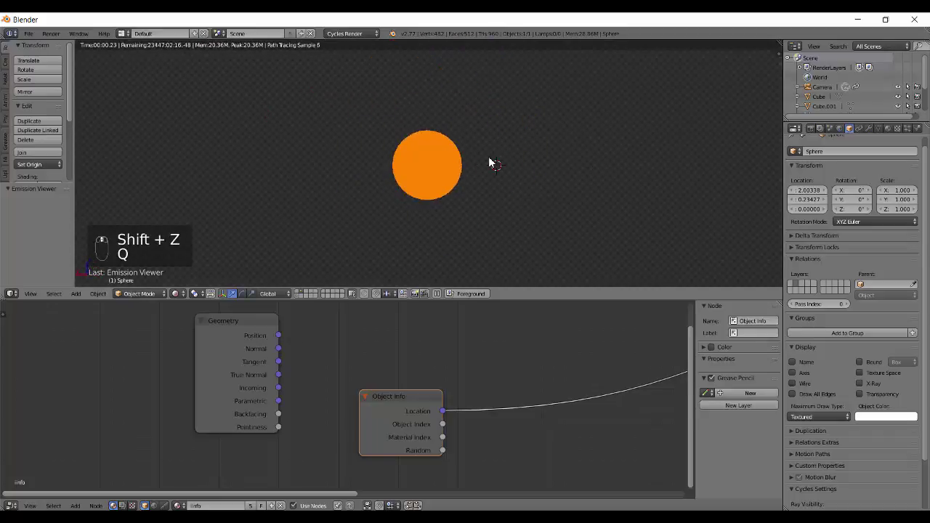
key(shift+z)
key(q)
key(shift+z)
key(g)
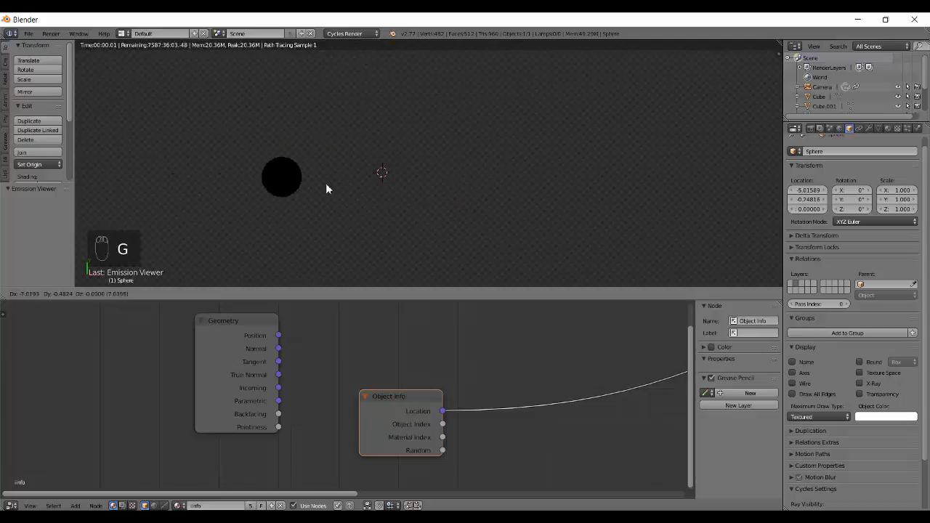
Step: Move the sphere along one axis from front, back and top views, checking its rendered colour
key(shift+z)
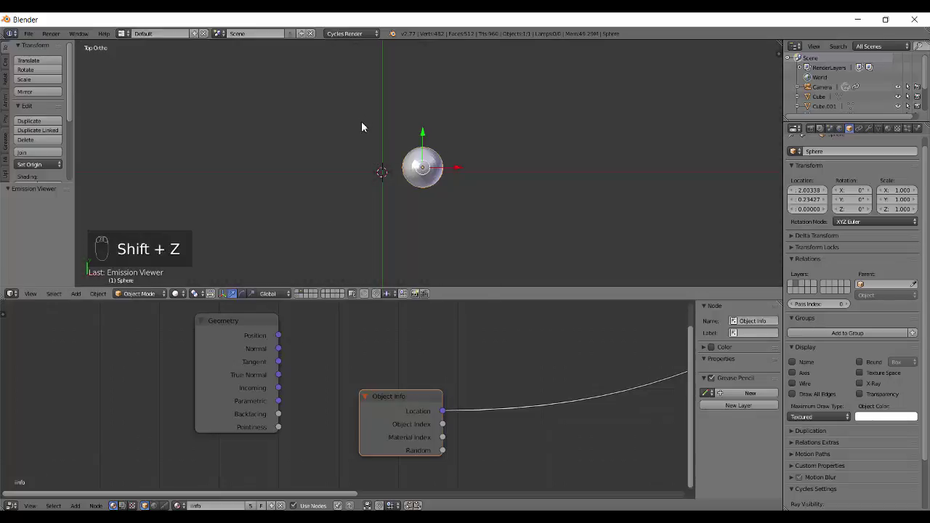
key(g)
key(shift+z)
key(shift+z)
key(q)
key(g)
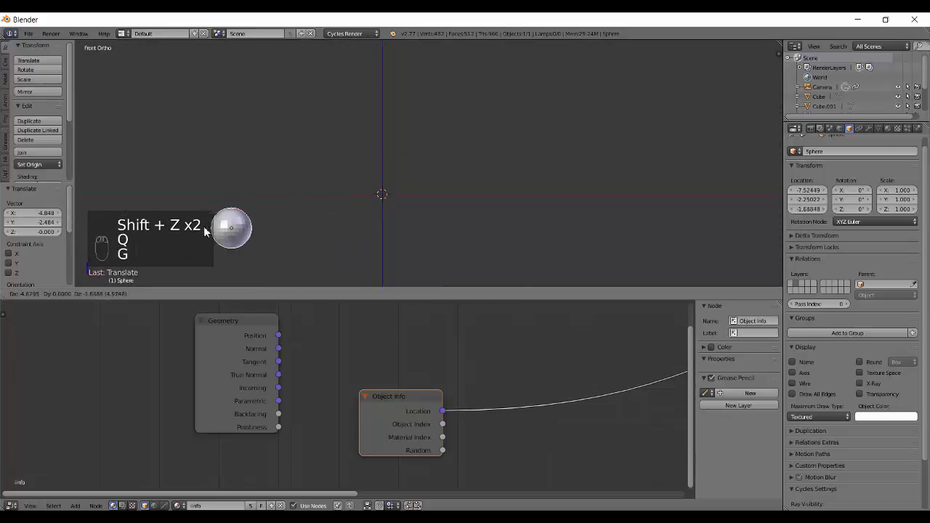
key(shift+z)
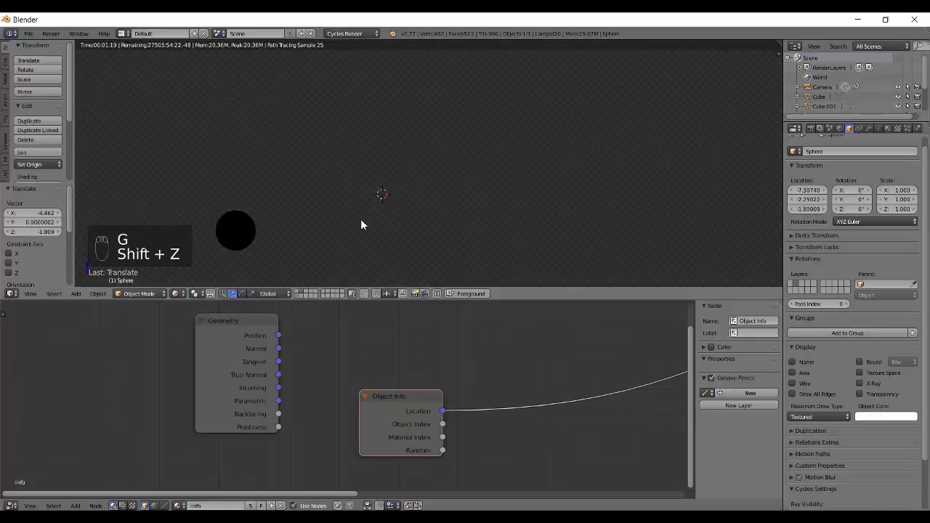
key(shift+z)
key(q)
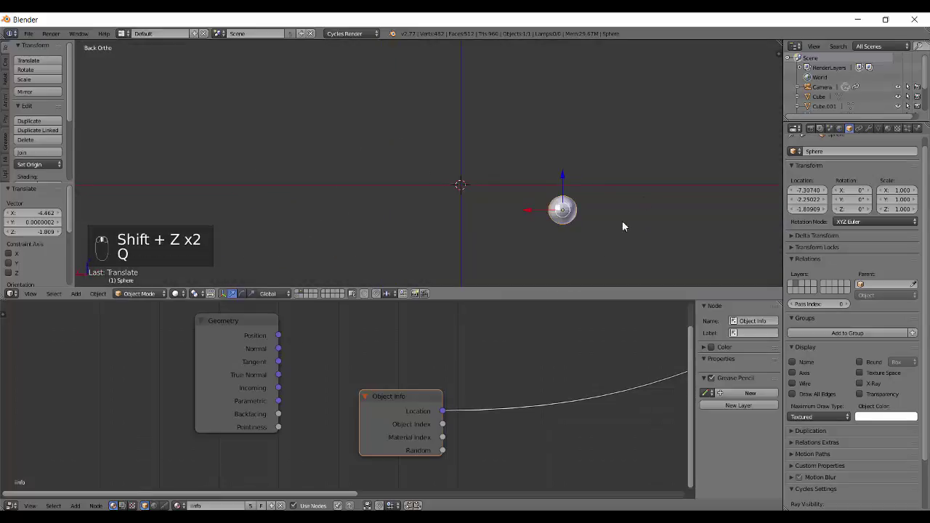
key(q)
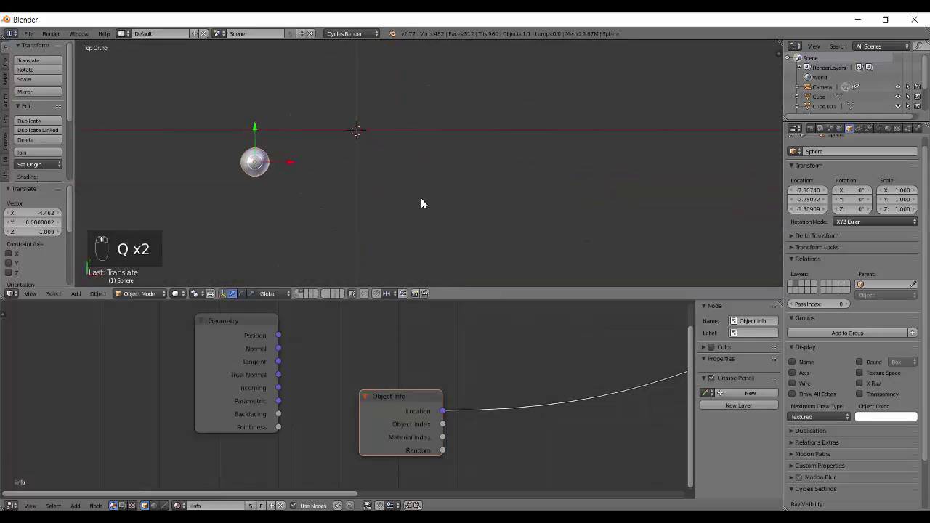
Step: Move the sphere to further spots to watch the colour change, then clear its location to the origin
key(g)
key(shift+z)
drag(506, 185, 419, 251)
key(g)
drag(418, 202, 419, 202)
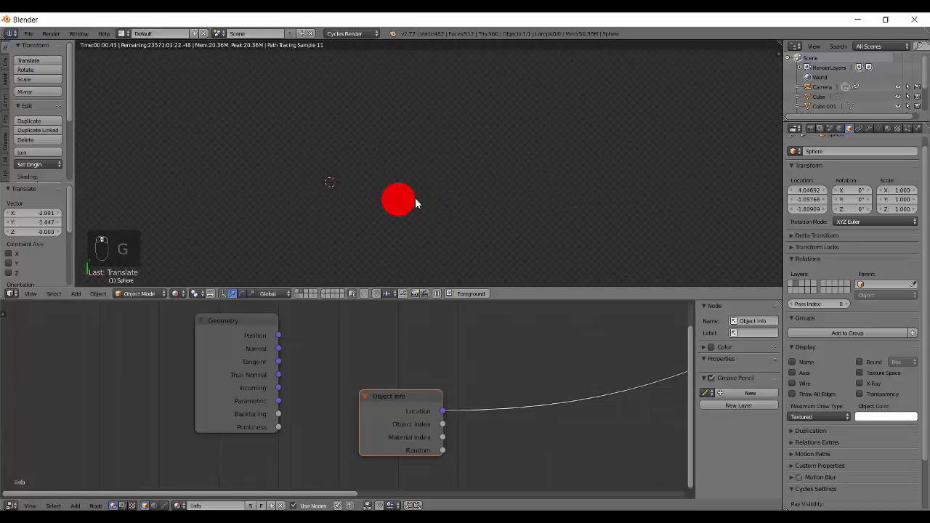
key(shift+z)
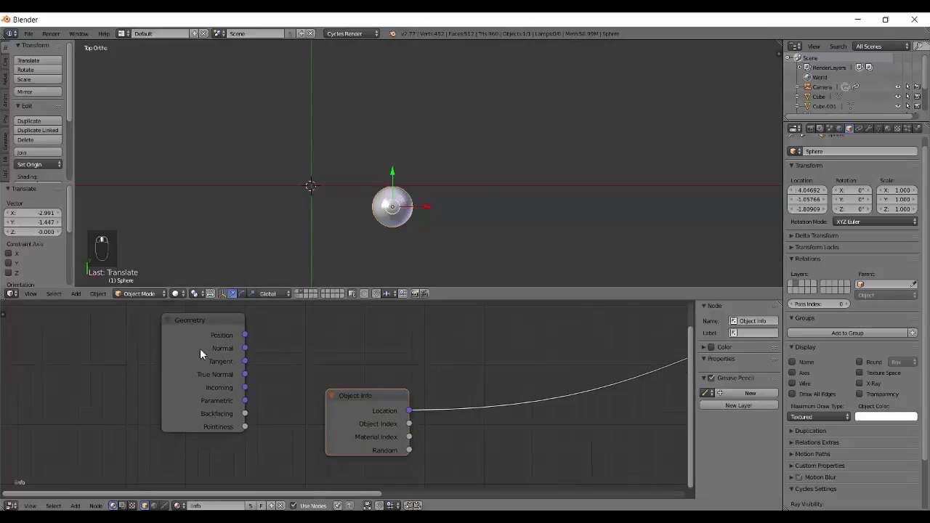
drag(204, 350, 407, 252)
key(x)
click(246, 329)
double_click(189, 376)
Step: Switch back to layer 1 holding the row of four cubes
key(x)
right_click(189, 377)
key(alt+g)
key(alt+1)
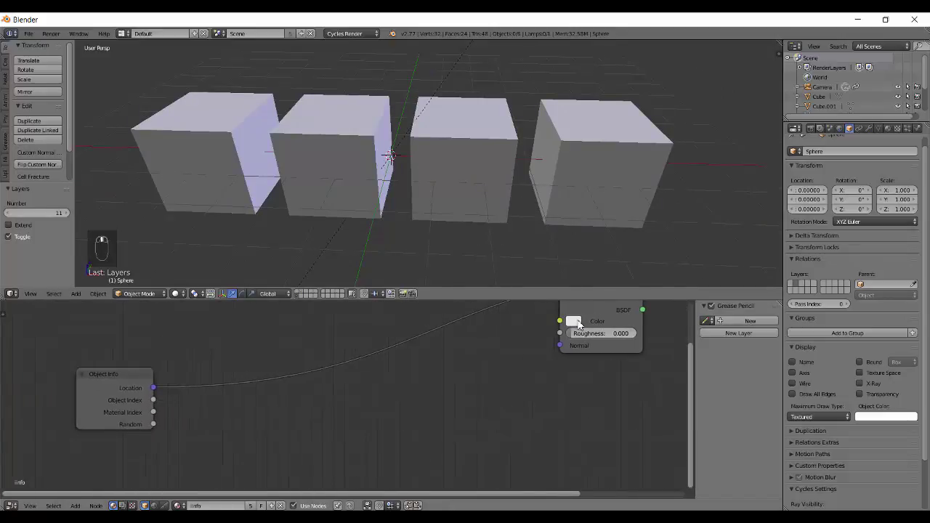
drag(555, 381, 538, 214)
Step: Pan the Node Editor to the Diffuse BSDF node and orbit around the cubes
middle_click(539, 214)
drag(299, 162, 694, 230)
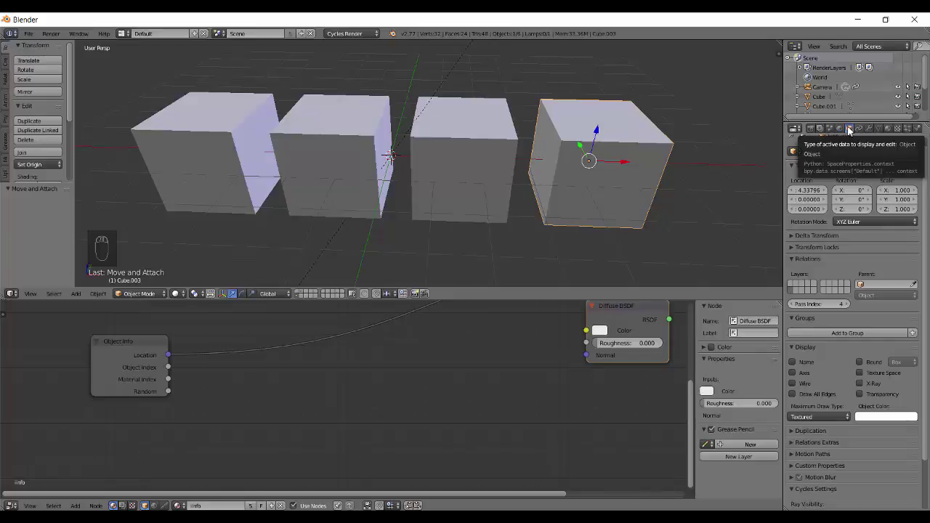
drag(357, 333, 367, 181)
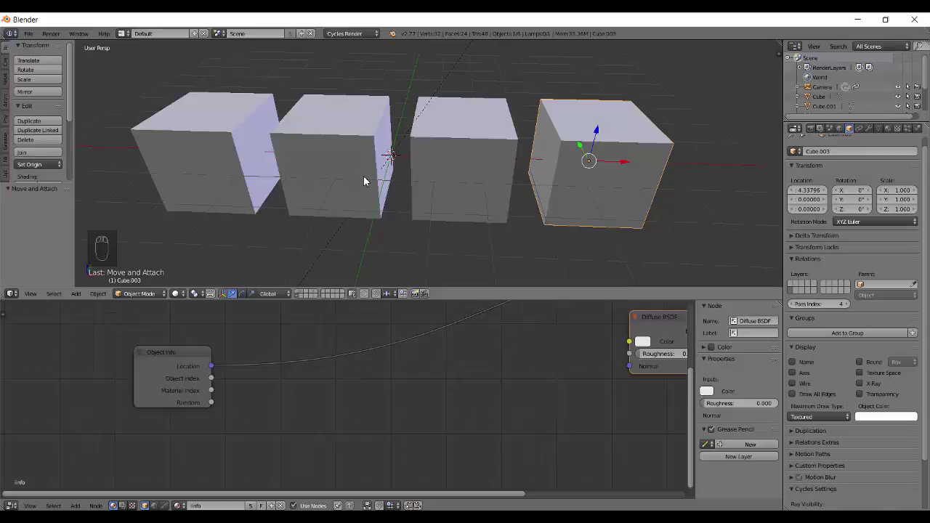
drag(319, 190, 214, 404)
Step: Add a MixRGB node with green Color1 and red Color2 ahead of the Diffuse BSDF
click(304, 163)
right_click(209, 388)
drag(215, 404, 363, 414)
key(shift+a)
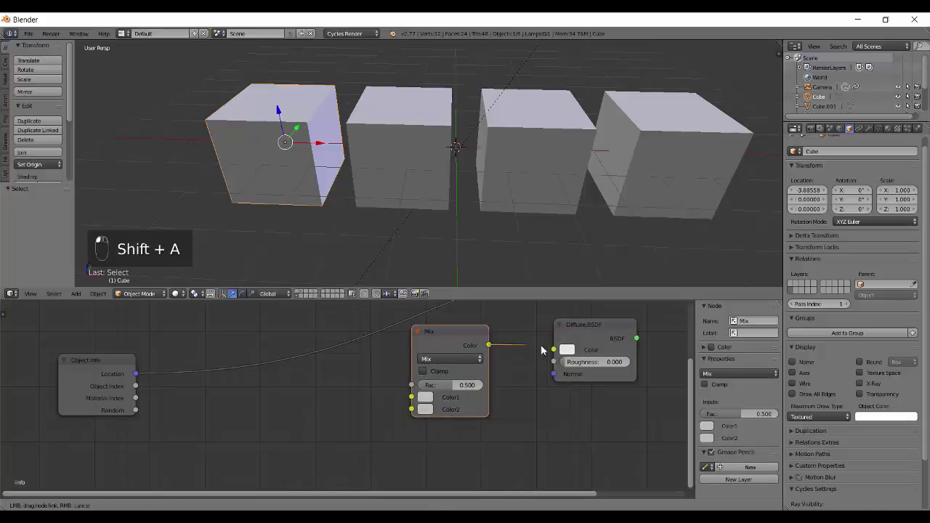
drag(284, 110, 524, 355)
middle_click(524, 355)
drag(523, 356, 528, 359)
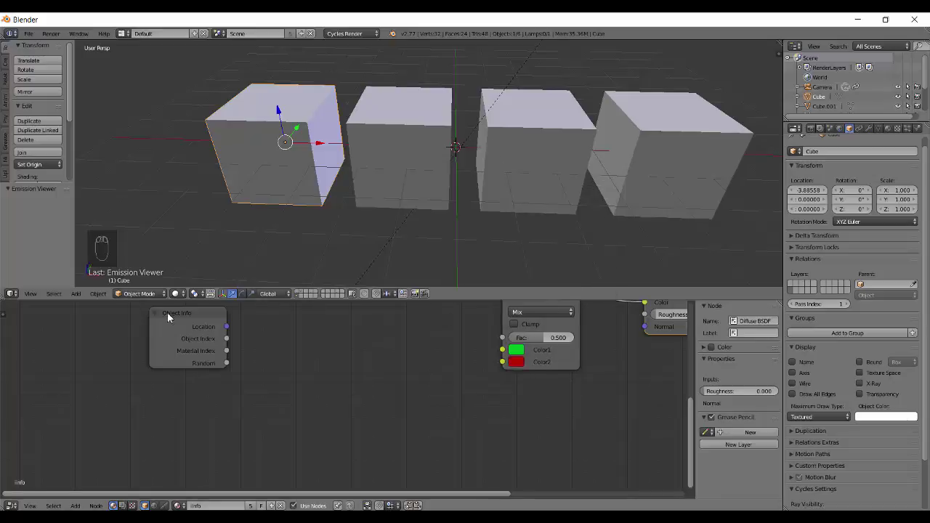
Step: Link the Mix colour output into the Diffuse BSDF colour and check it in rendered preview
drag(550, 395, 252, 401)
drag(252, 401, 526, 399)
middle_click(513, 222)
key(a)
key(shift+z)
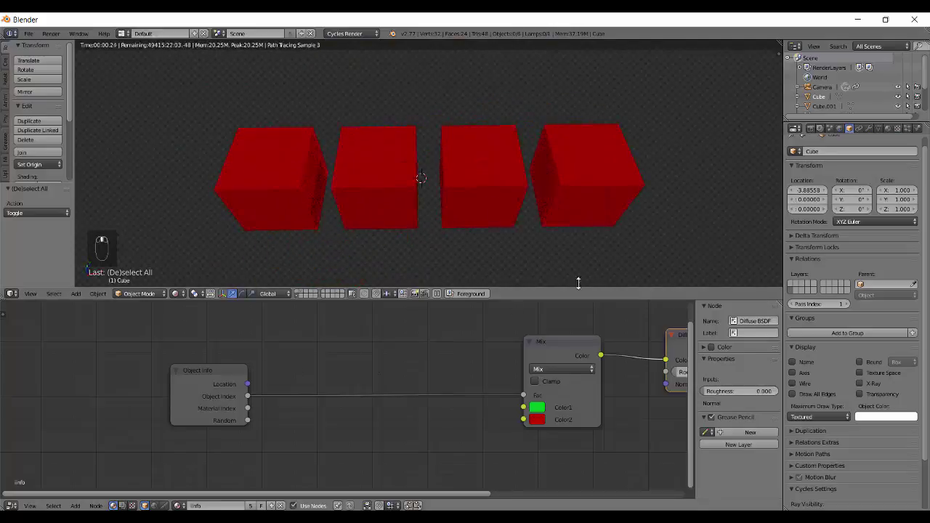
Step: Select the cubes one by one to check their pass index, leaving one red and three green
drag(328, 196, 915, 359)
drag(915, 360, 565, 248)
click(771, 308)
right_click(437, 193)
right_click(802, 308)
right_click(793, 310)
middle_click(797, 306)
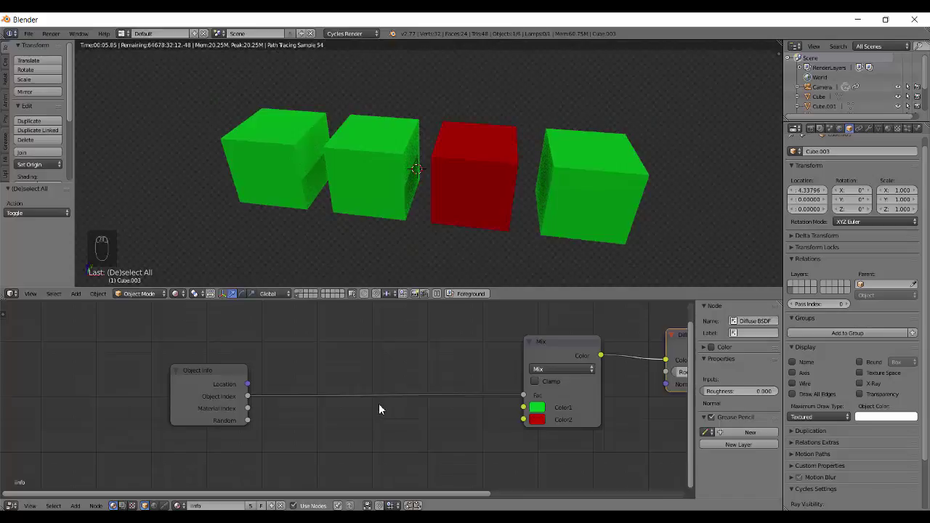
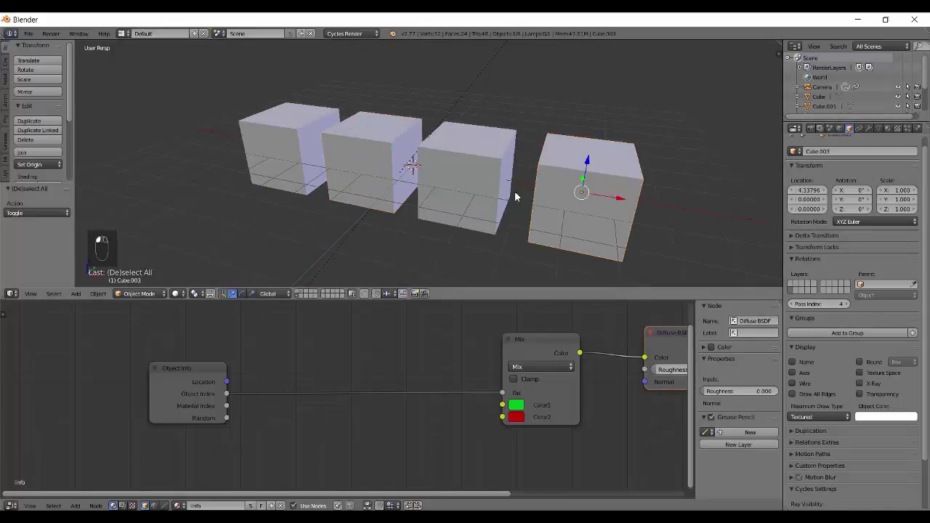
Step: Add a Greater Than math node feeding the Mix factor and duplicate it for Less Than
key(shift+z)
drag(422, 235, 431, 381)
key(shift+a)
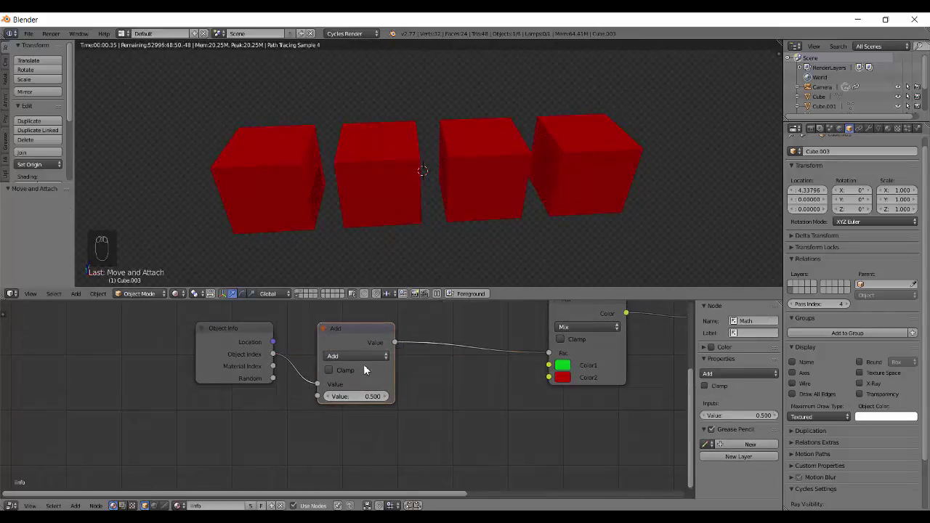
drag(361, 362, 358, 340)
key(shift+d)
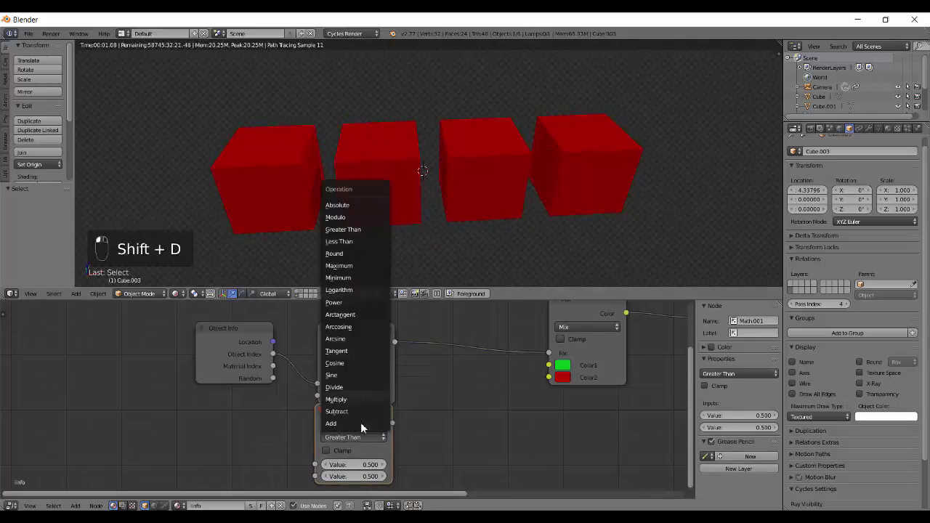
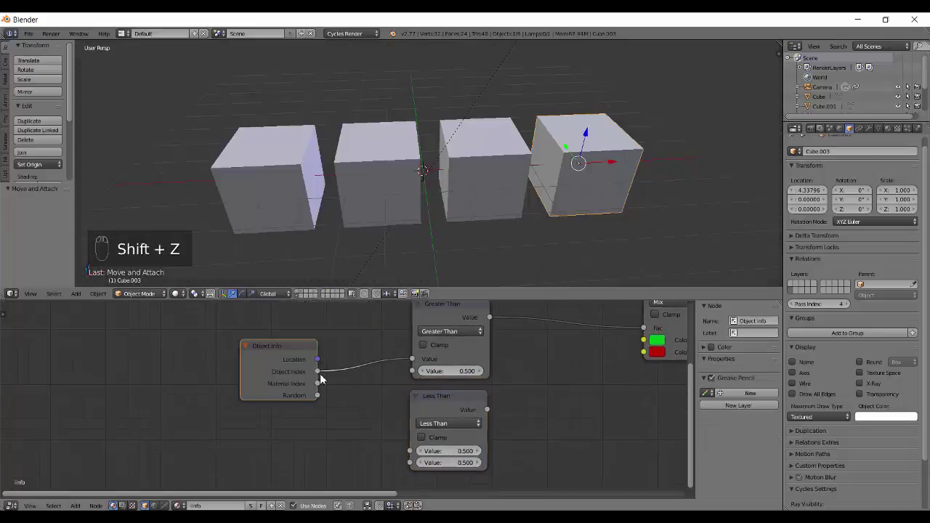
Step: Feed Object Index into the Less Than node and raise the Greater Than threshold to 2.999
drag(412, 455, 449, 332)
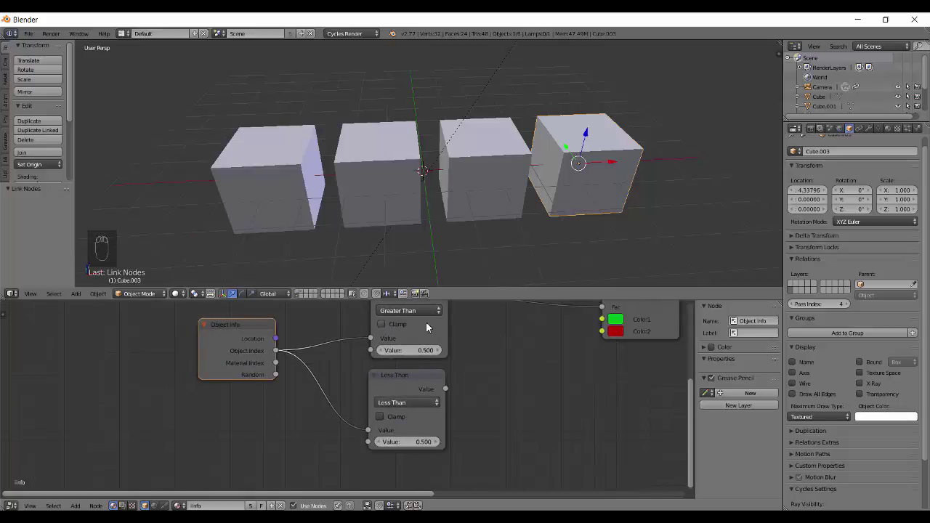
drag(207, 354, 476, 192)
drag(475, 191, 492, 180)
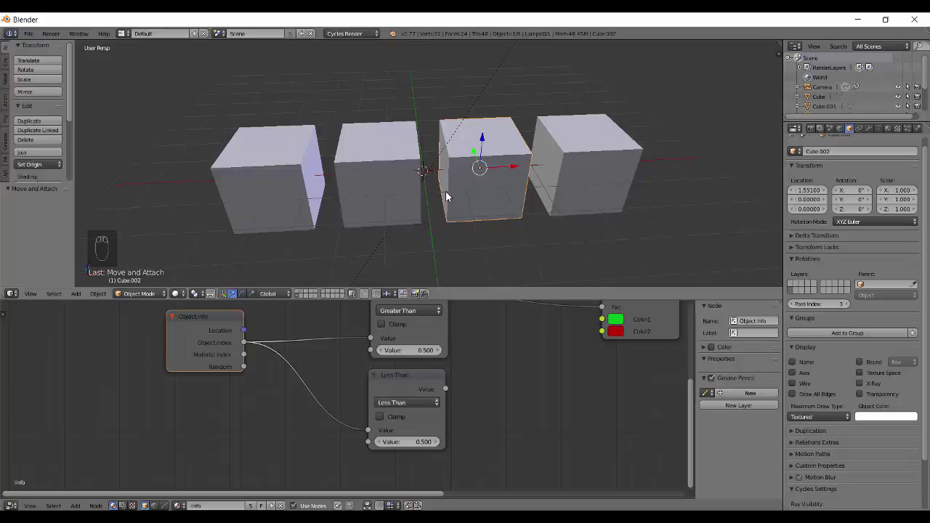
drag(557, 247, 518, 415)
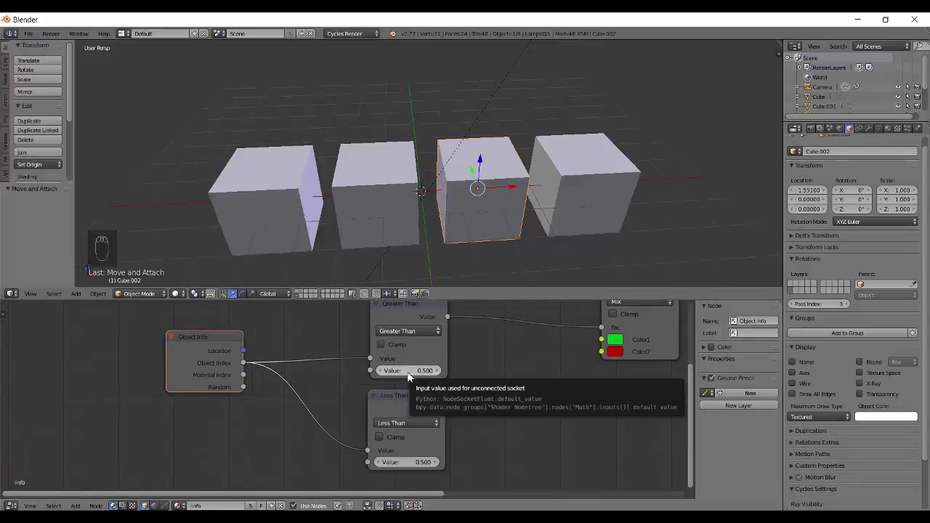
drag(410, 375, 410, 375)
key(9)
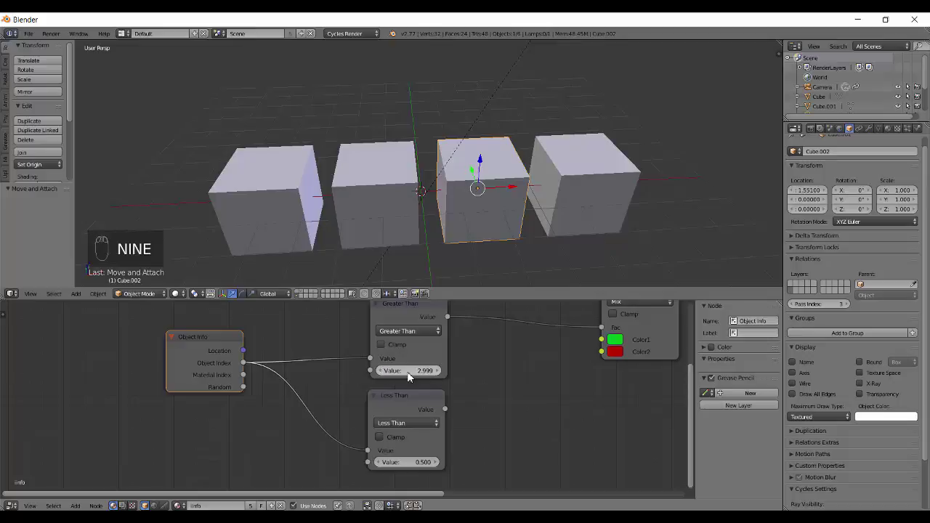
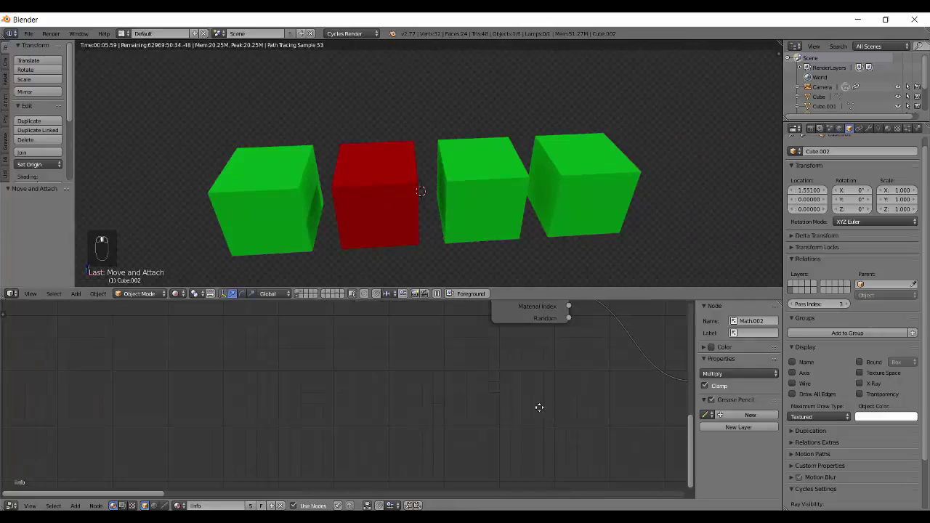
Step: Return to solid display and list the Input nodes available to add
key(shift+a)
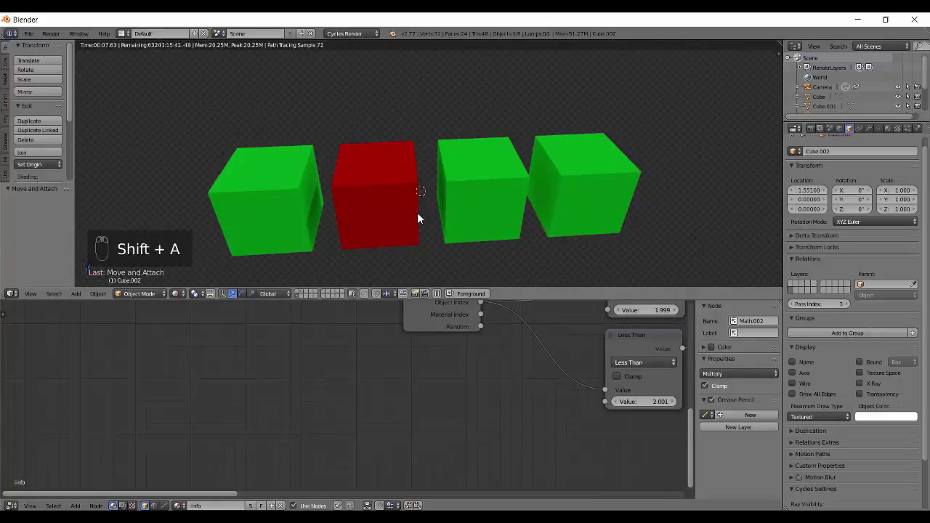
key(shift+z)
key(shift+a)
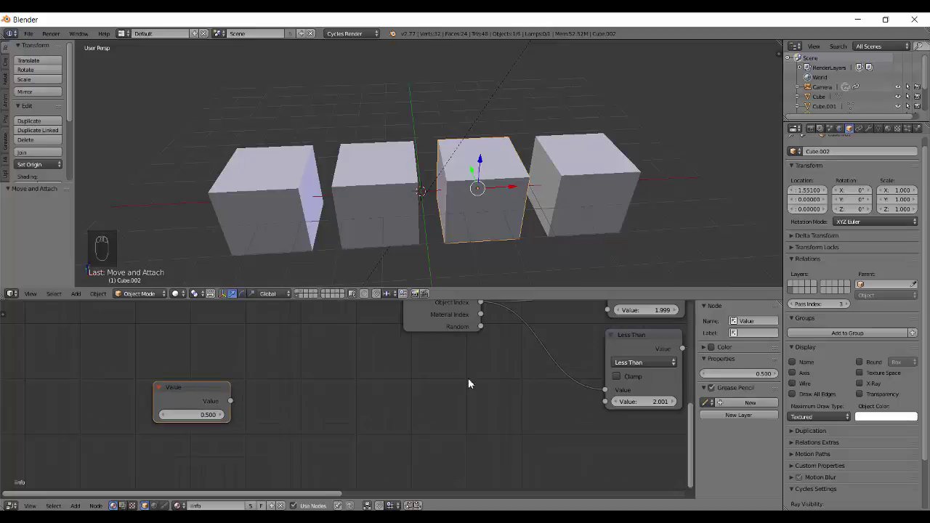
Step: Duplicate the comparison node twice to make Subtract and Add math nodes
click(566, 410)
key(x)
middle_click(613, 347)
click(642, 317)
key(shift+d)
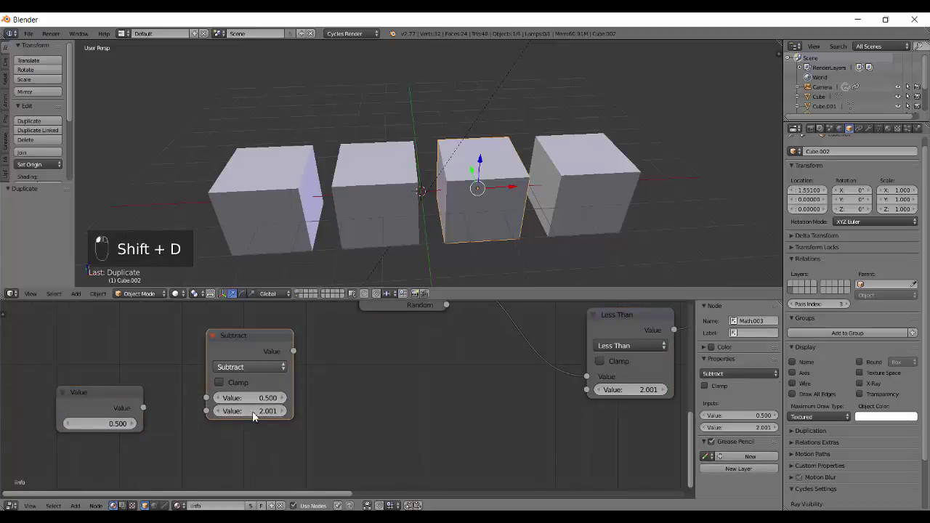
drag(325, 385, 350, 445)
Step: Place the Add node below Subtract and set its offset value to 0.001
key(shift+d)
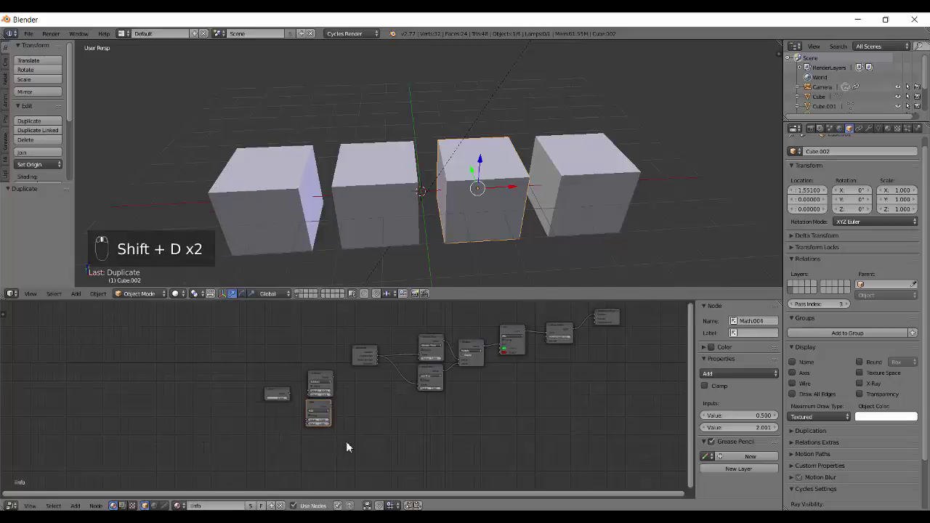
drag(237, 371, 234, 364)
click(226, 369)
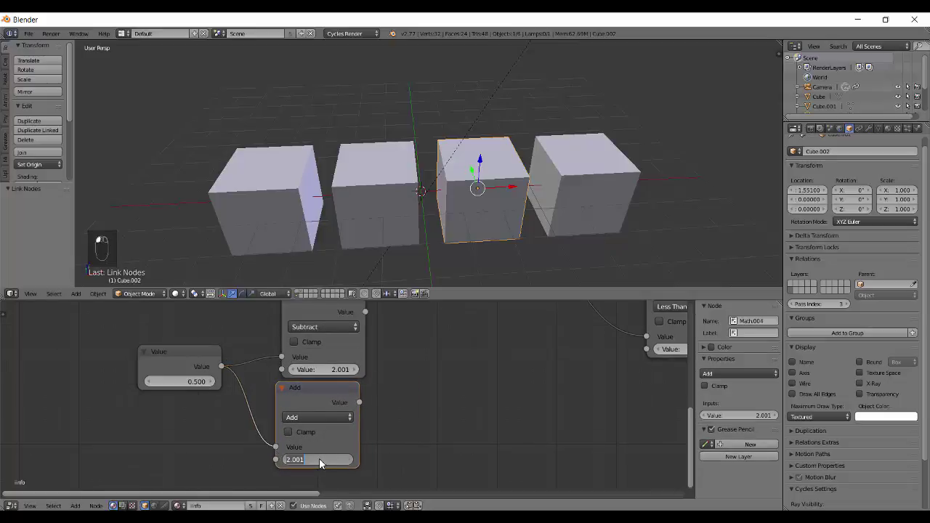
key(KP_Decimal)
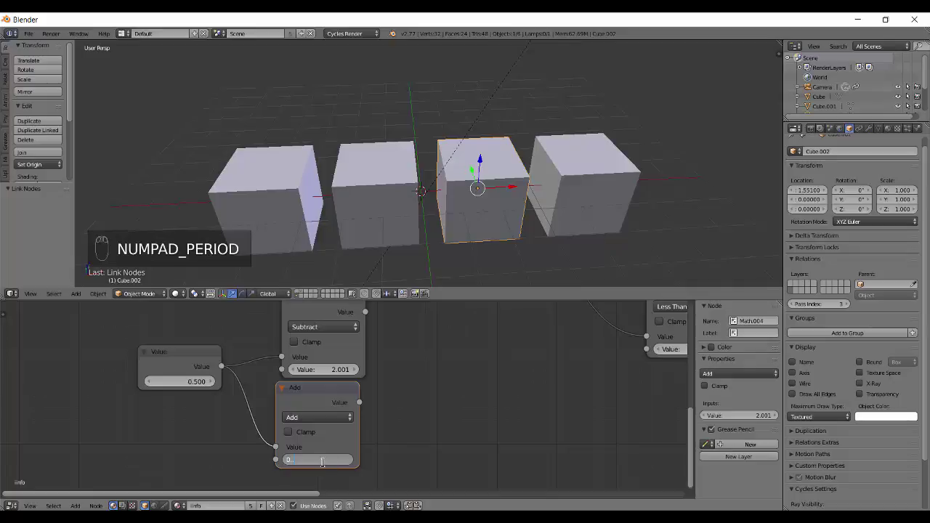
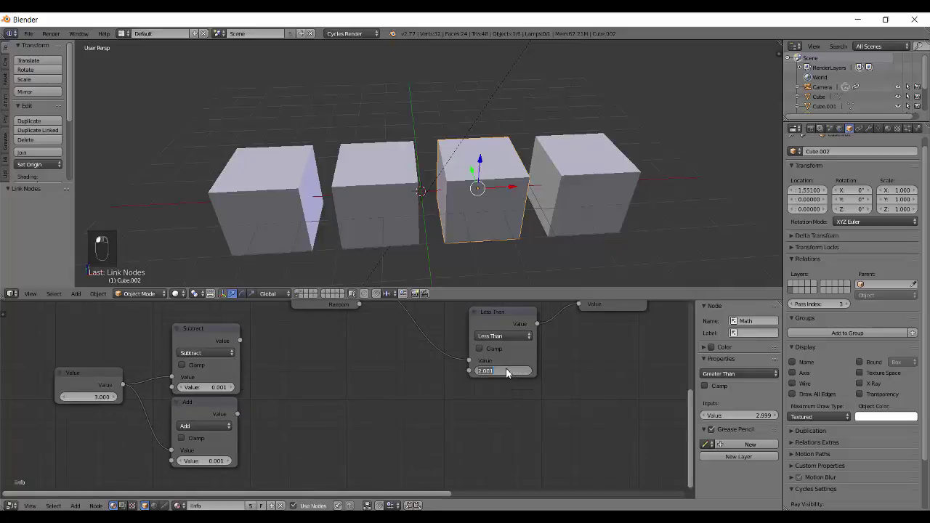
Step: Confirm the Less Than threshold and start wiring Subtract and Add into the comparisons
key(KP_0)
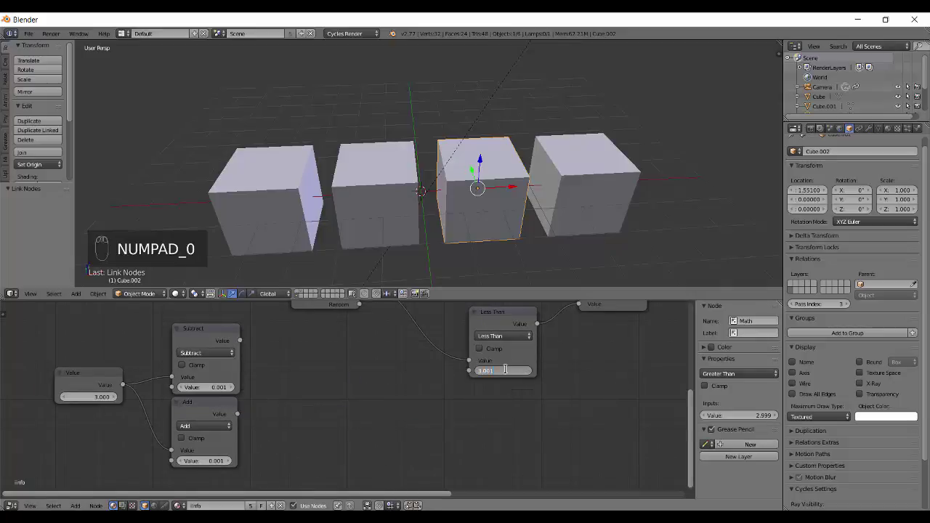
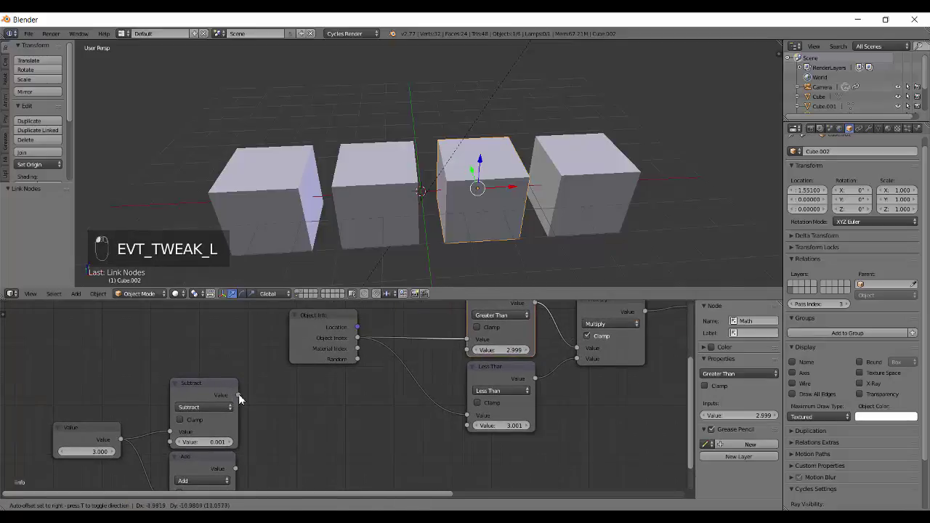
drag(242, 400, 458, 376)
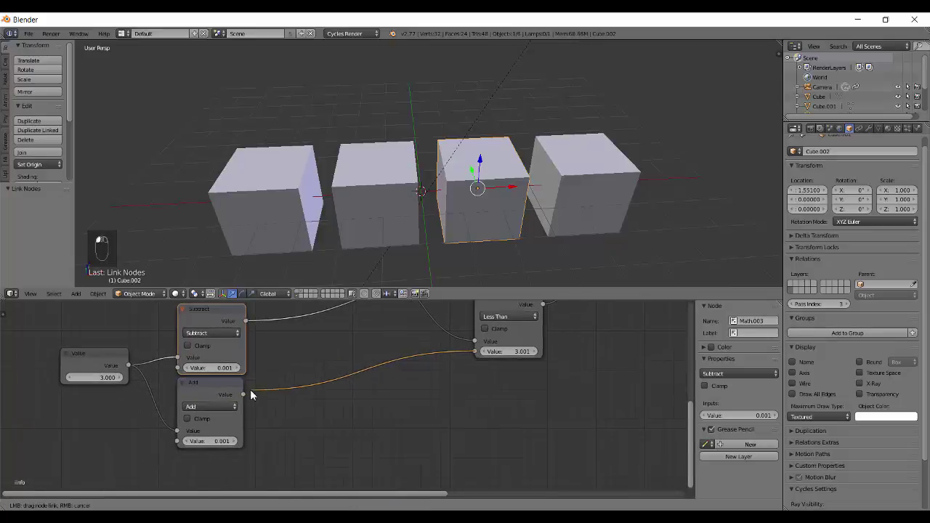
click(366, 404)
drag(403, 430, 64, 429)
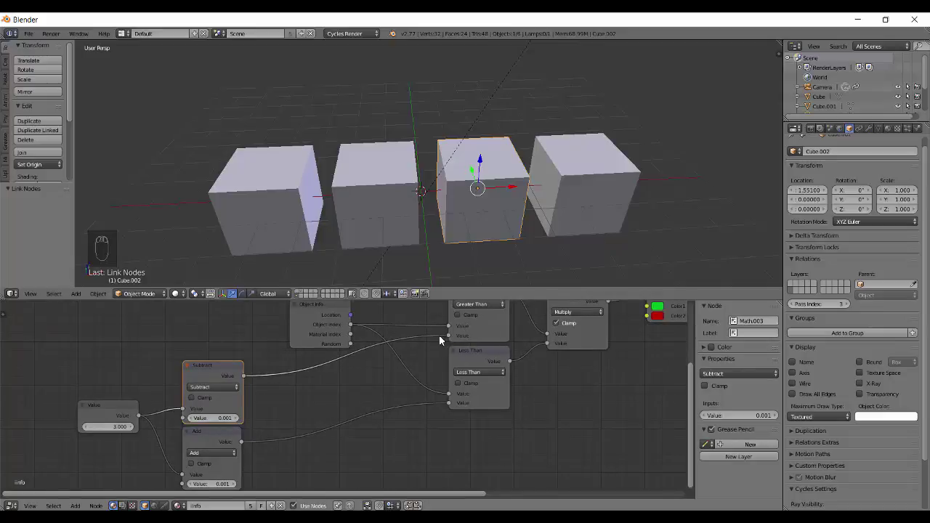
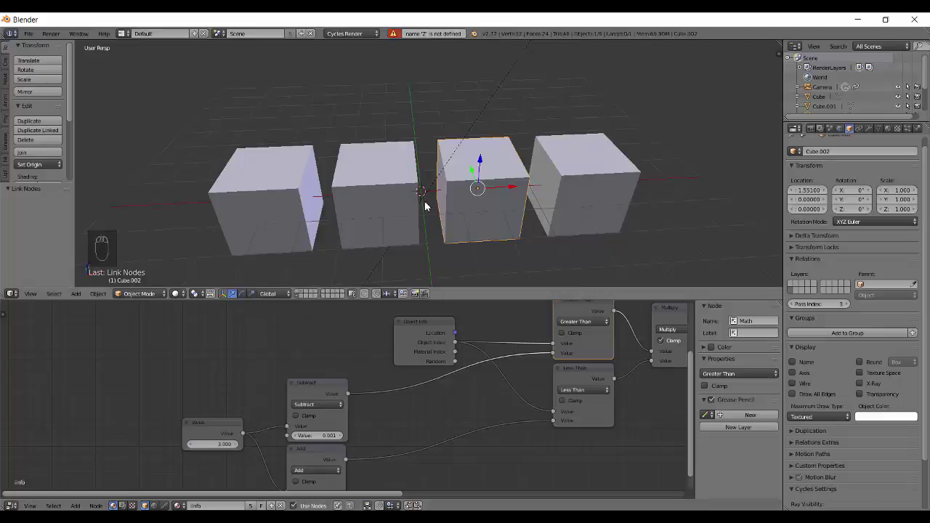
Step: Link Subtract into Greater Than and Add into Less Than, watching the rendered red cube shift
key(shift+z)
drag(400, 227, 190, 468)
drag(213, 448, 489, 276)
drag(218, 450, 218, 450)
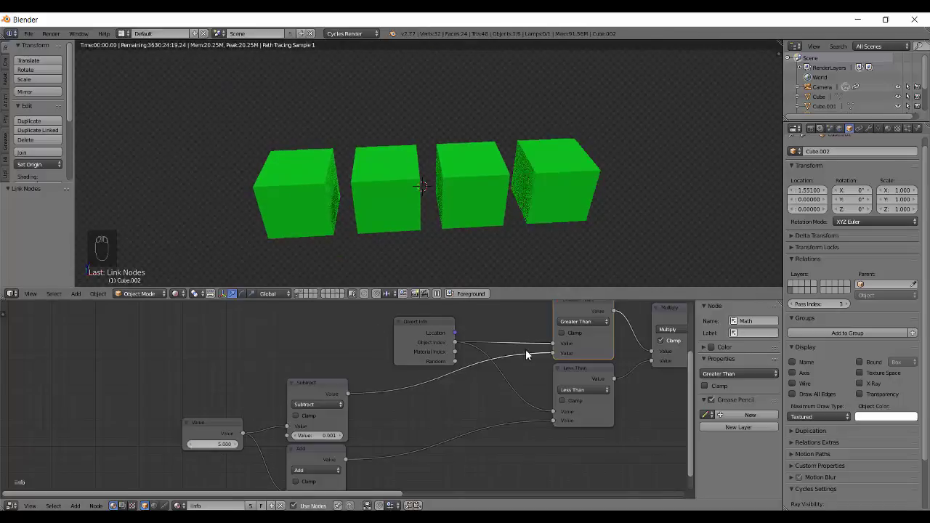
Step: Insert a Round math node between the chosen Value and the Subtract/Add nodes
drag(208, 446, 208, 443)
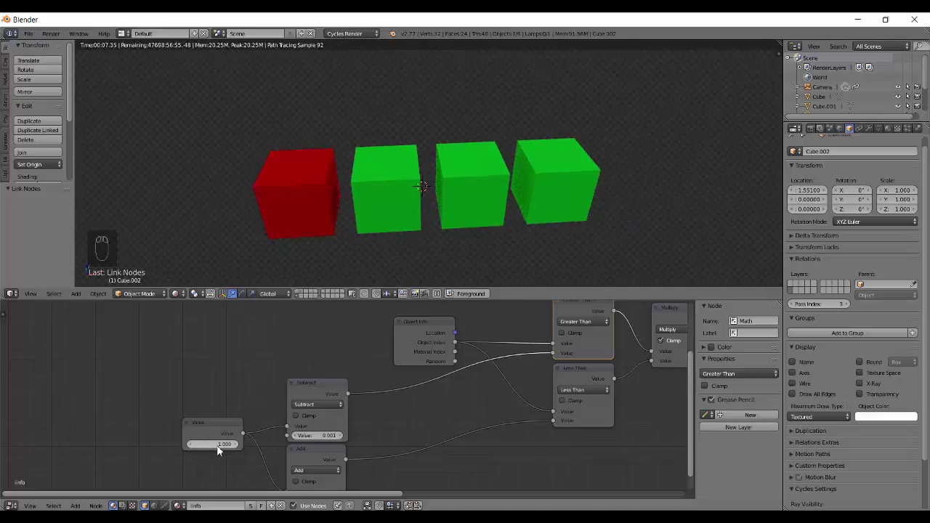
drag(226, 452, 67, 407)
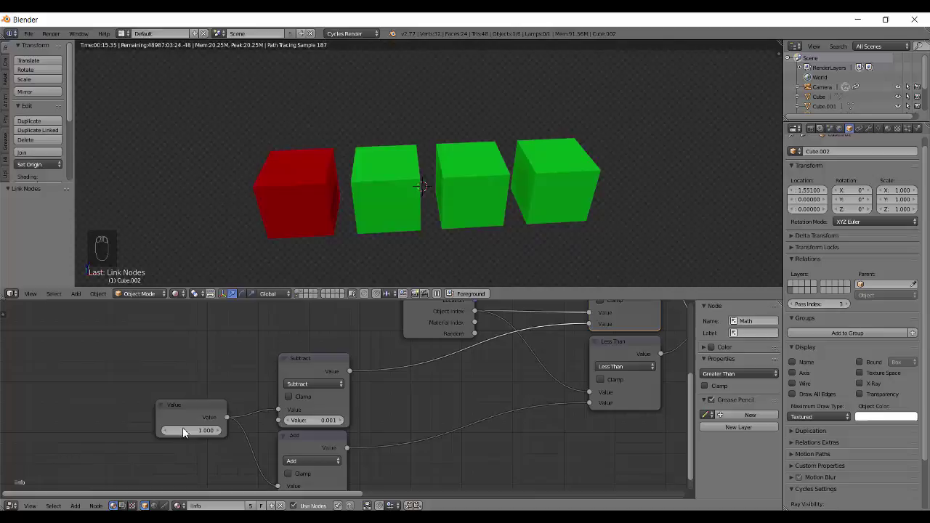
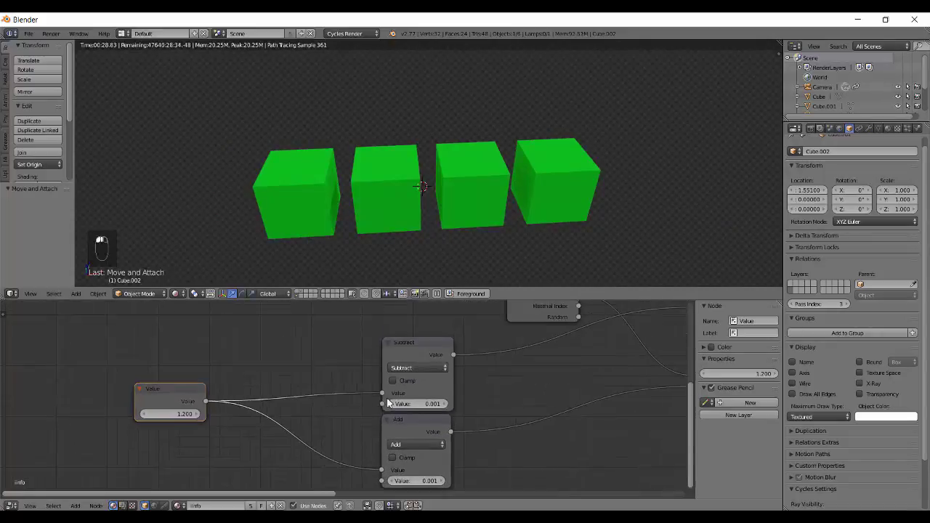
key(shift+d)
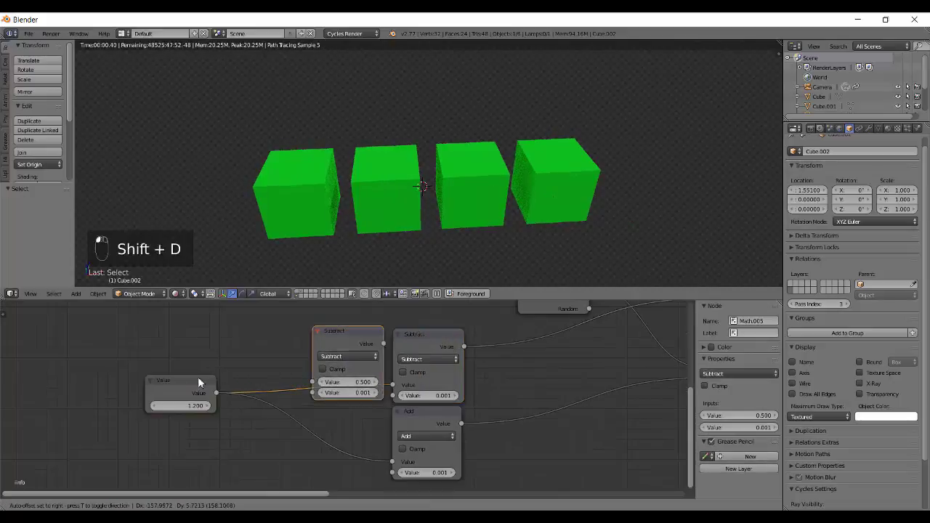
drag(332, 384, 317, 219)
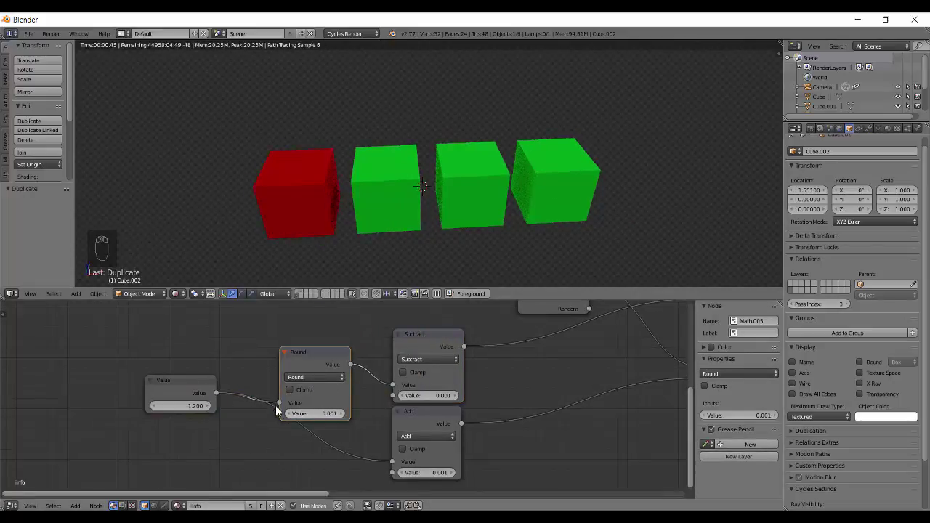
drag(374, 386, 394, 437)
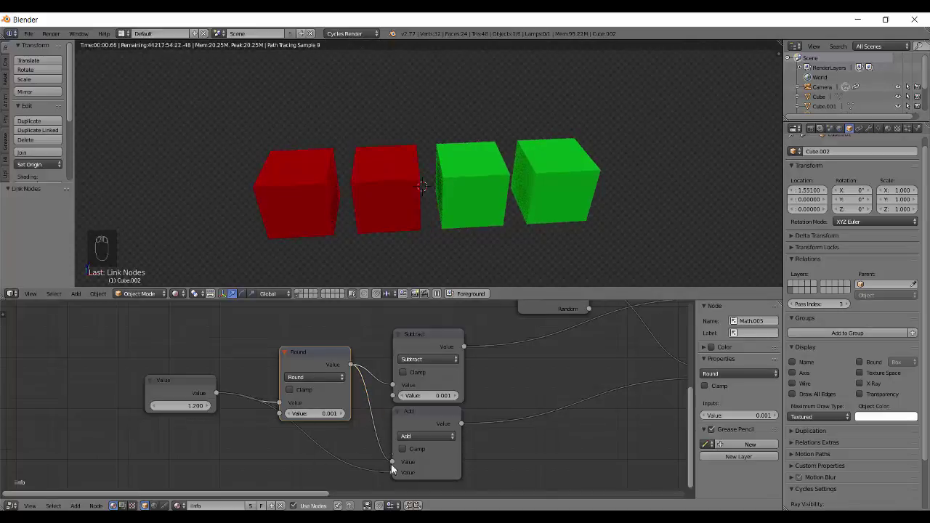
drag(366, 476, 201, 418)
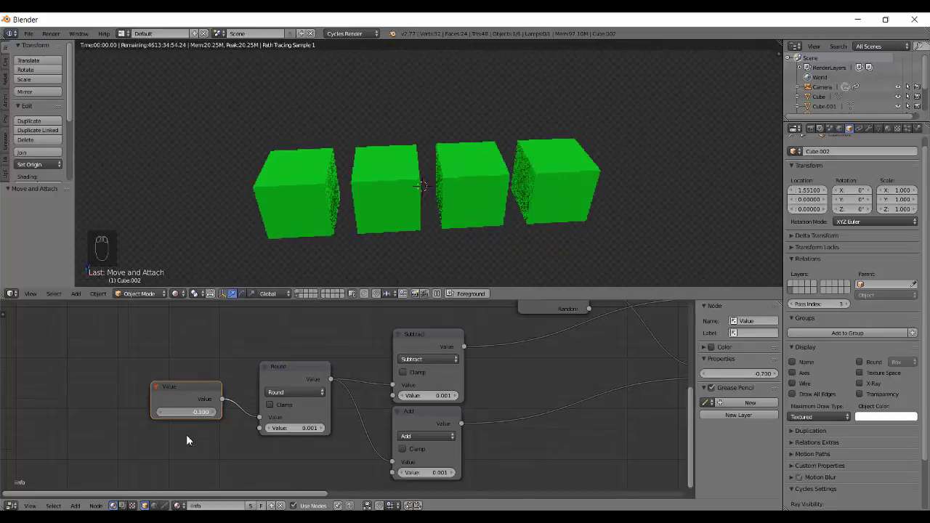
Step: Set the chosen value to a negative number and insert an Absolute node before Round
drag(205, 411, 277, 396)
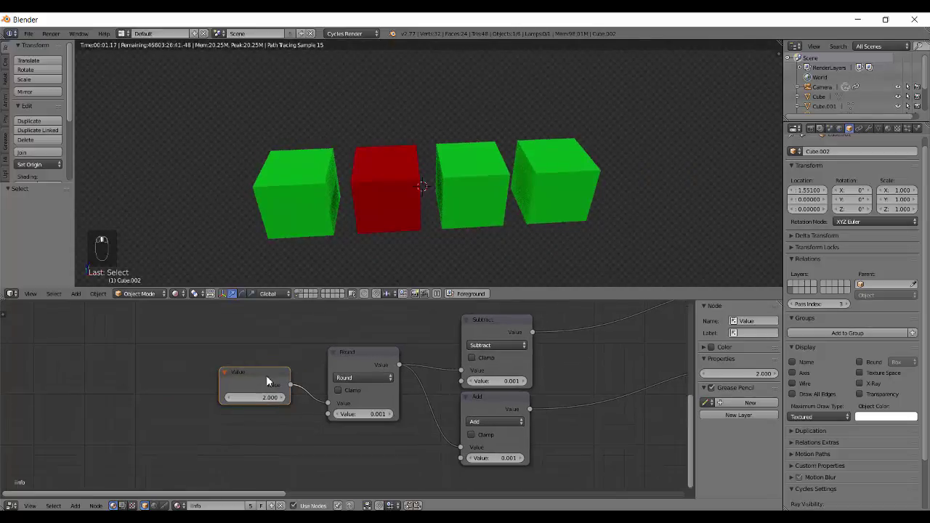
click(233, 401)
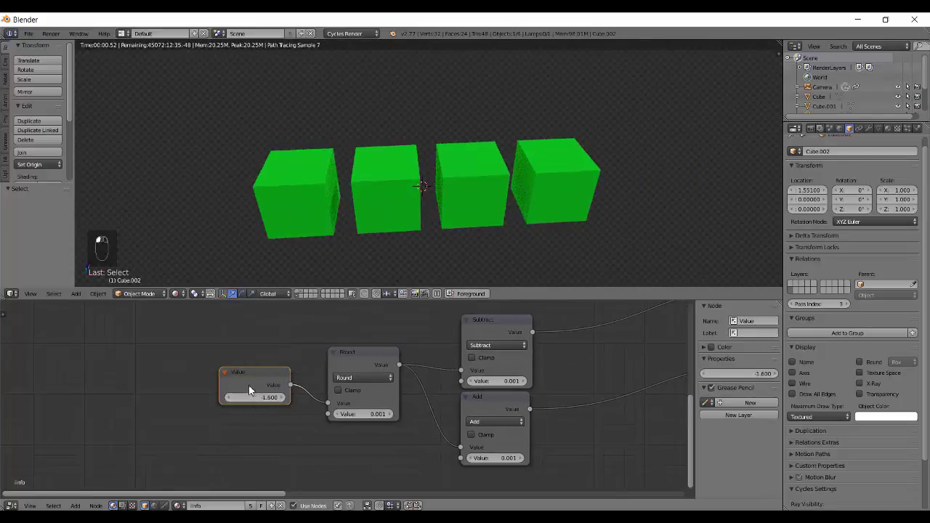
key(shift+d)
drag(286, 430, 243, 415)
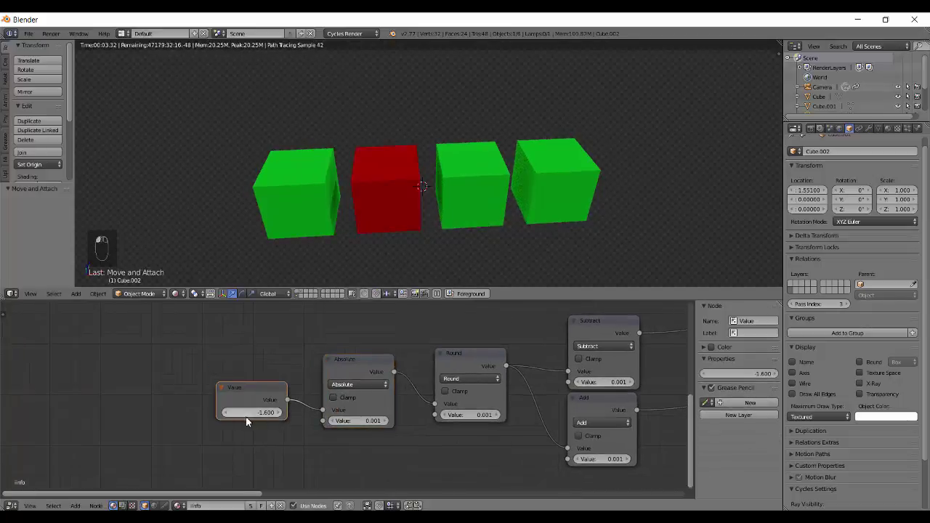
Step: Try another negative chosen value, then move the Object Info node beside Subtract and Add
drag(260, 416, 428, 335)
drag(386, 331, 321, 412)
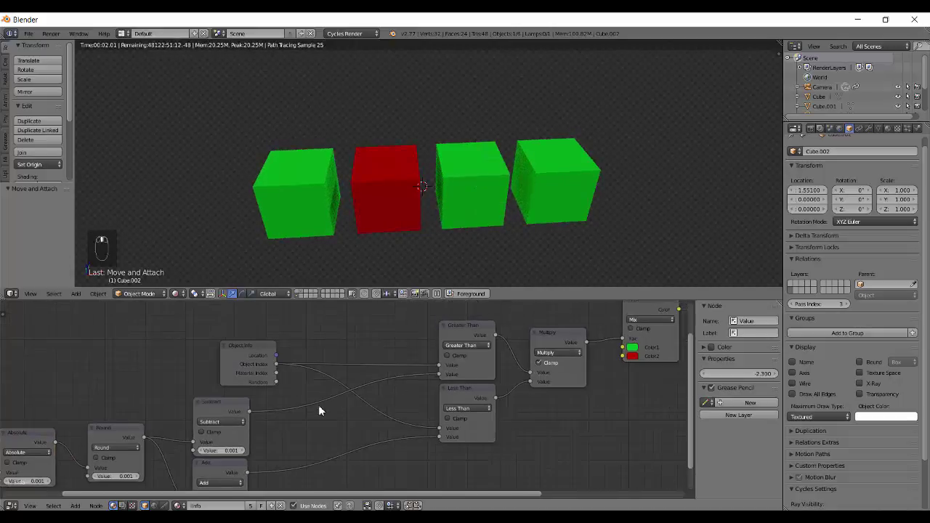
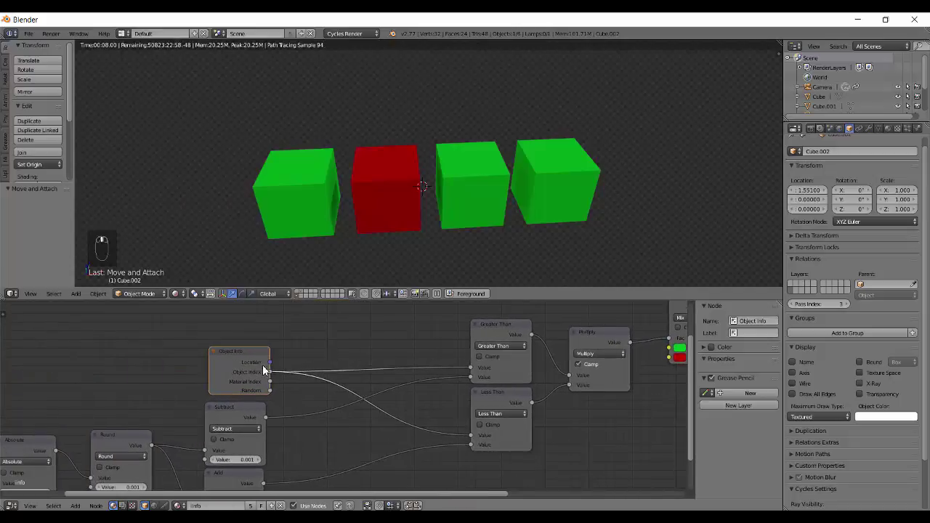
key(a)
drag(296, 388, 380, 480)
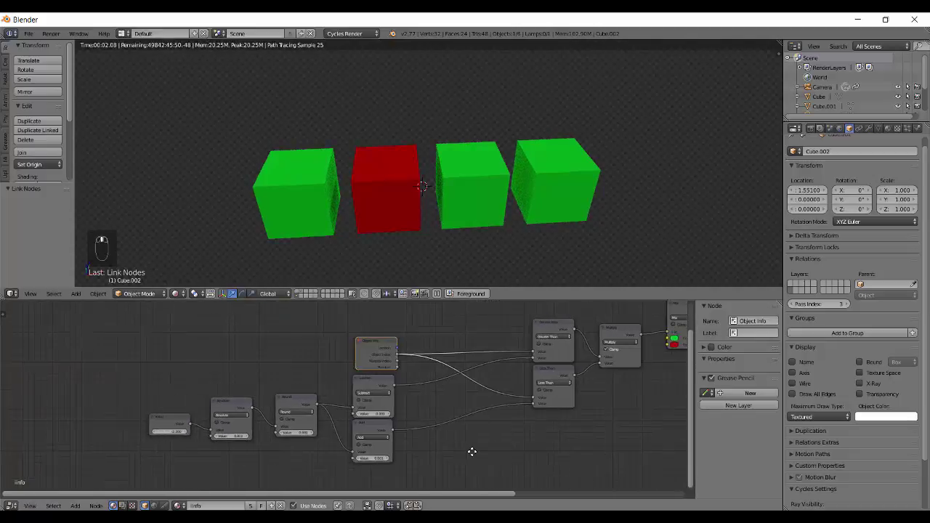
Step: Collapse the math and Mix nodes into a NodeGroup feeding the Material Output
key(shift+z)
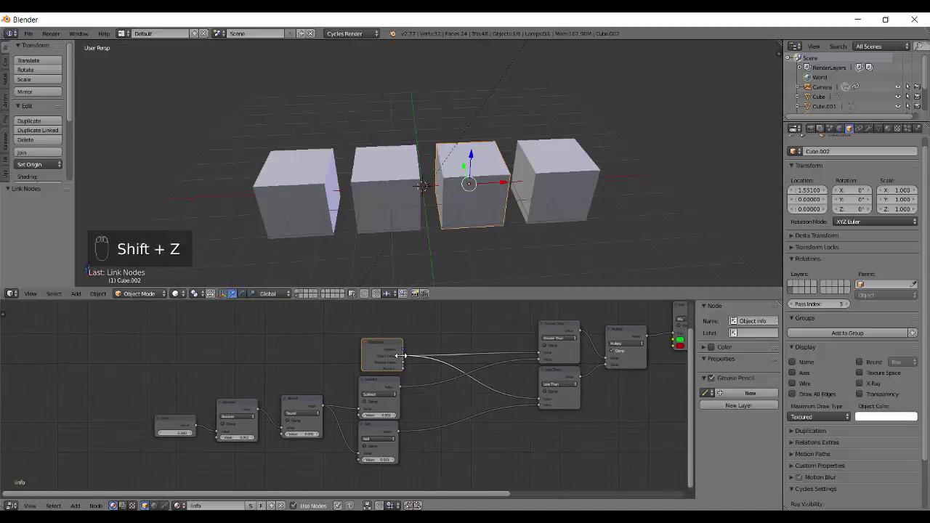
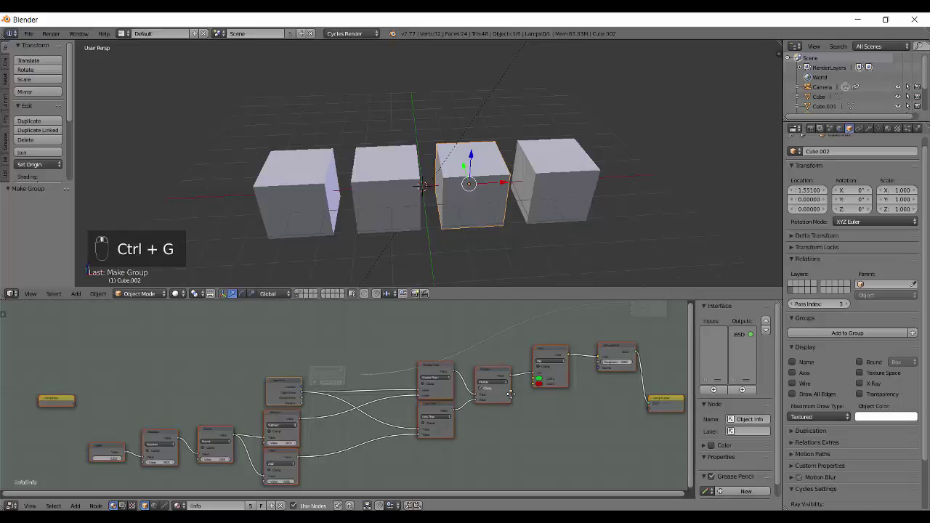
key(Tab)
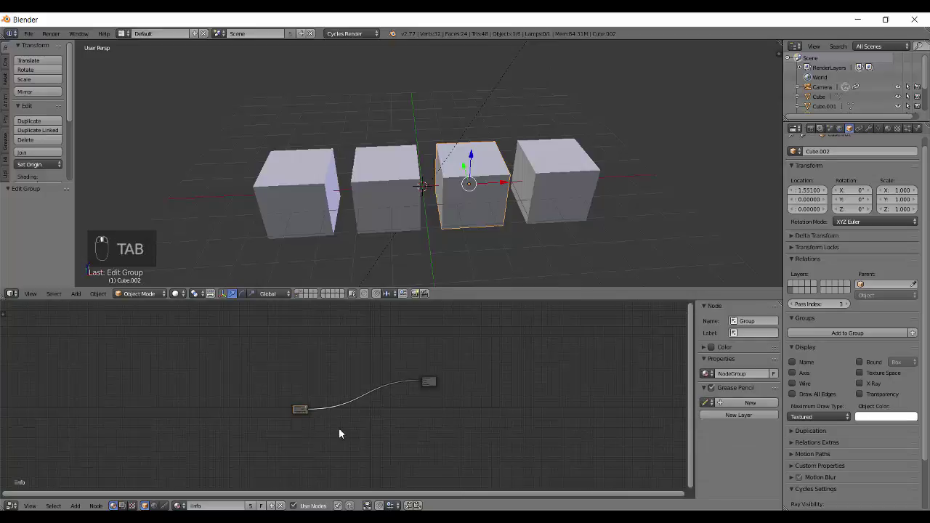
drag(312, 409, 373, 388)
key(Tab)
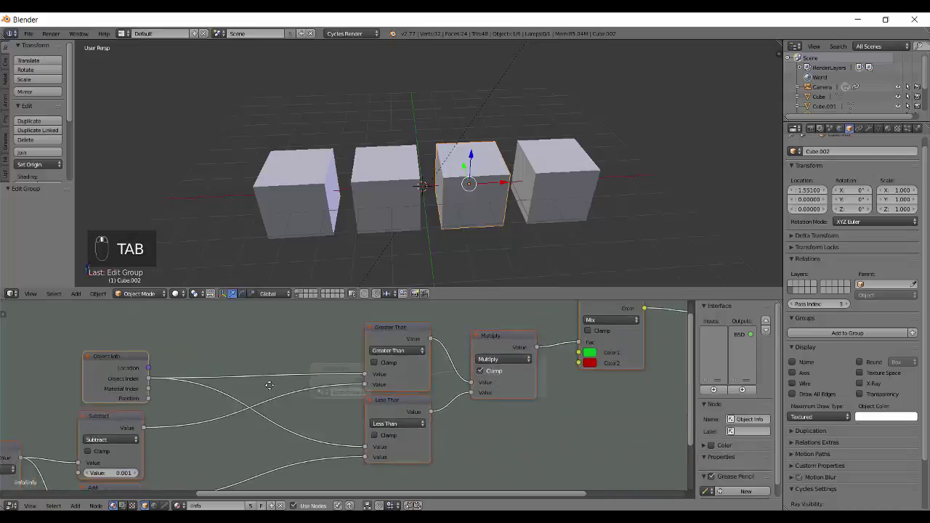
Step: Step inside the node group and arrange its nodes into view to check the wiring
click(171, 373)
drag(380, 362, 387, 362)
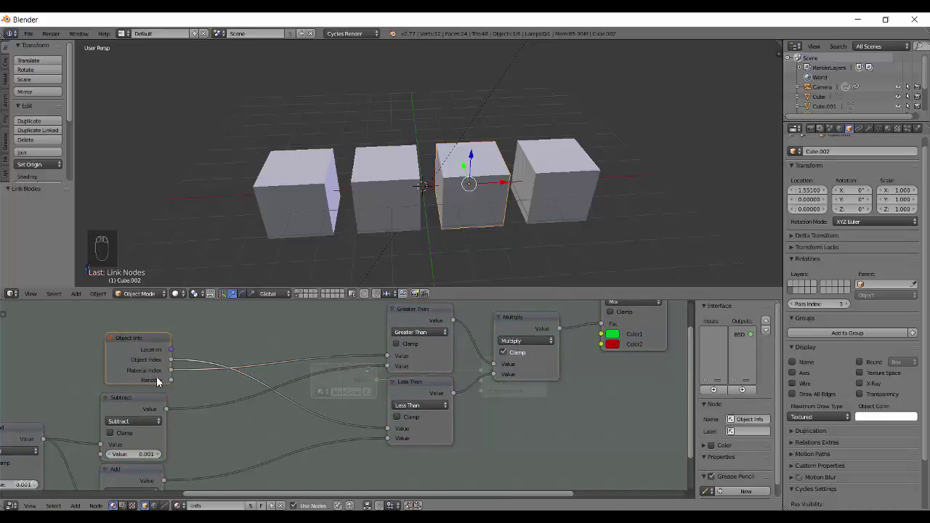
drag(196, 385, 372, 375)
drag(396, 404, 169, 397)
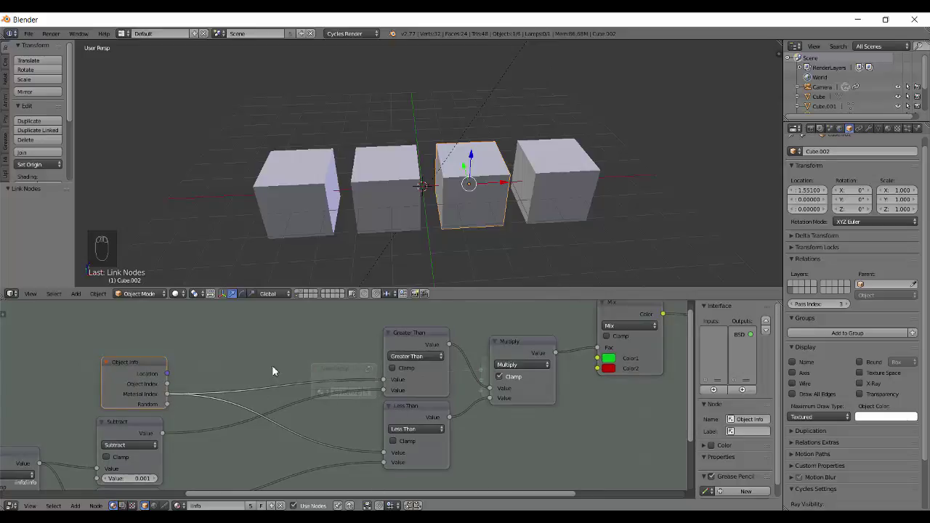
drag(301, 373, 325, 383)
Step: Exit the node group and move the NodeGroup node aside from the material output
key(Tab)
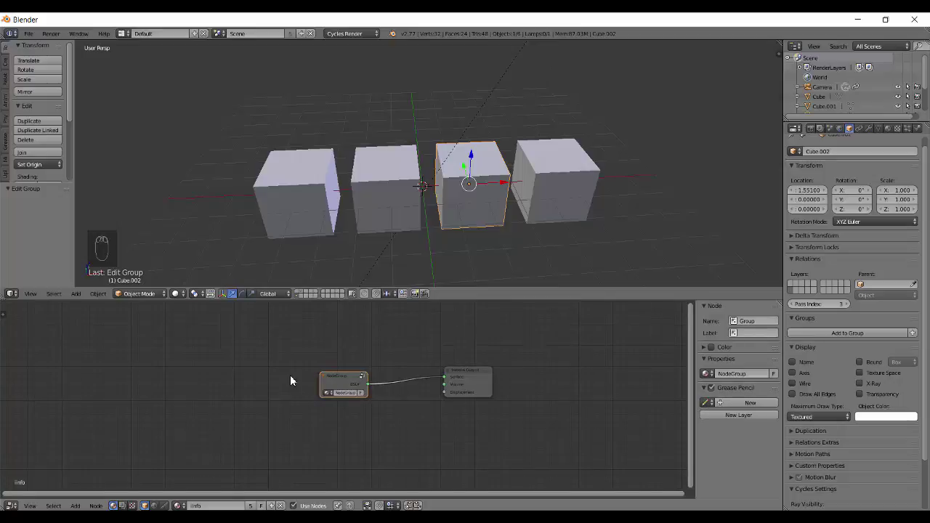
key(shift+a)
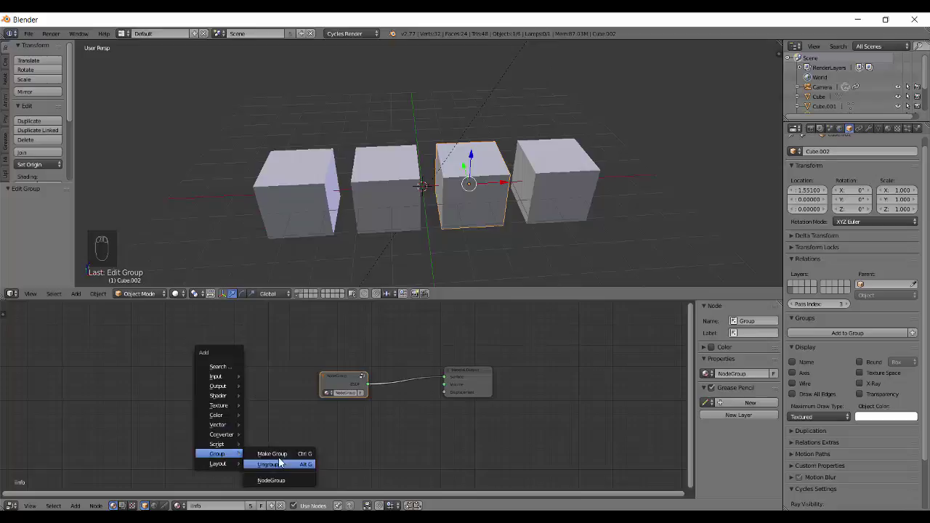
key(shift+a)
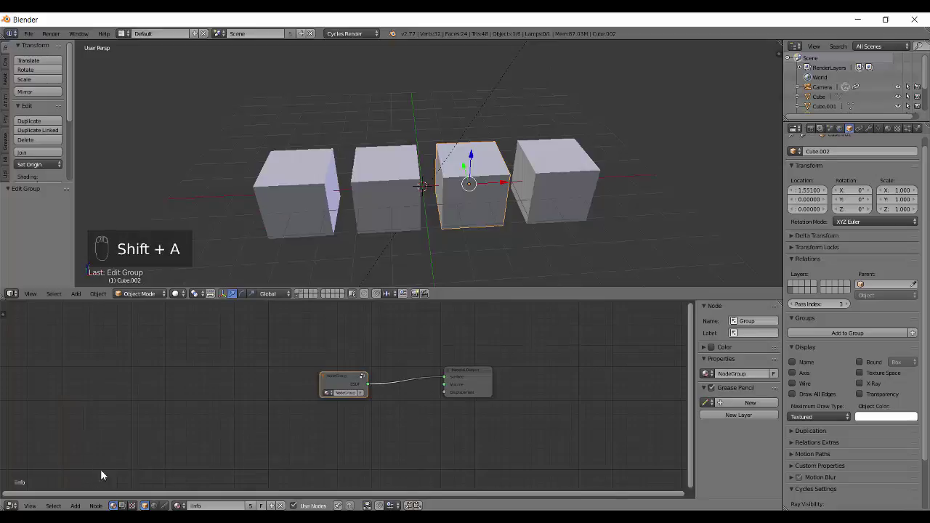
key(shift+a)
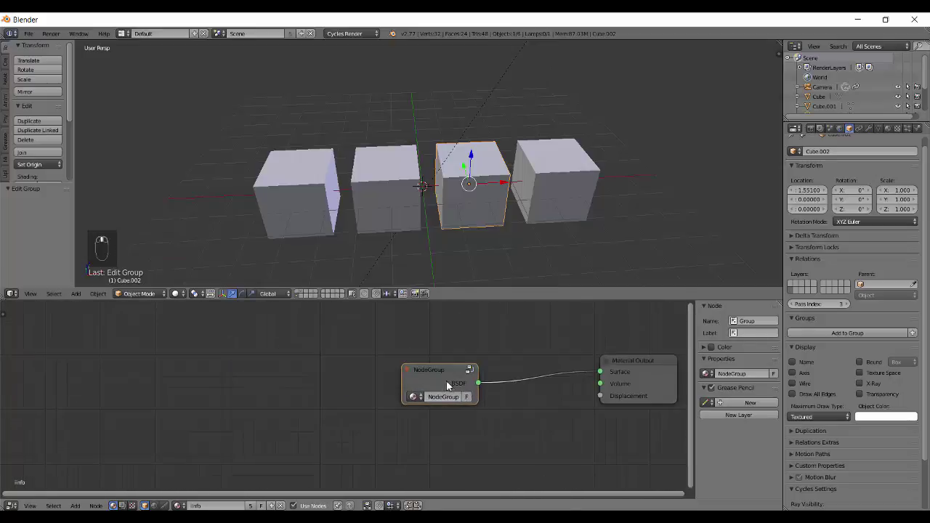
click(438, 374)
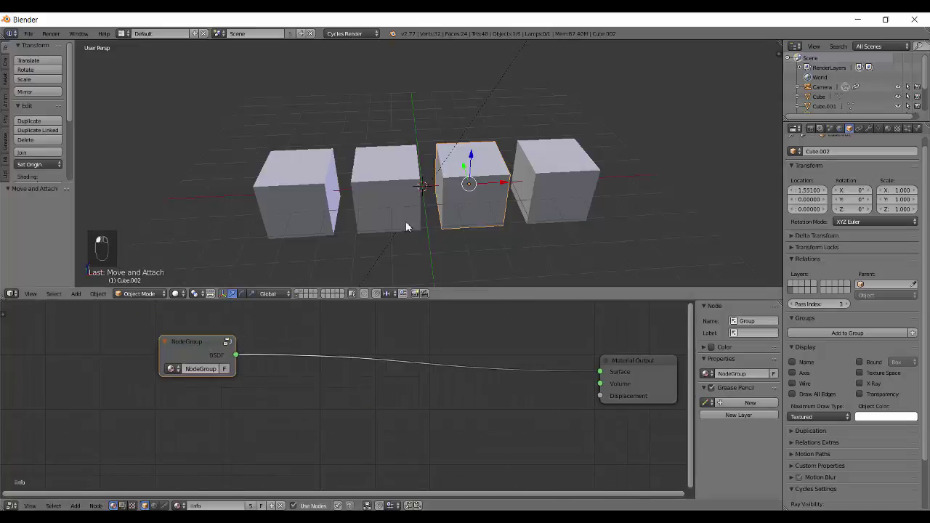
drag(379, 215, 925, 163)
click(891, 131)
drag(588, 208, 504, 214)
Step: Switch to the scene layer holding the row of four cubes and deselect them all
key(2)
key(x)
key(alt+1)
click(396, 215)
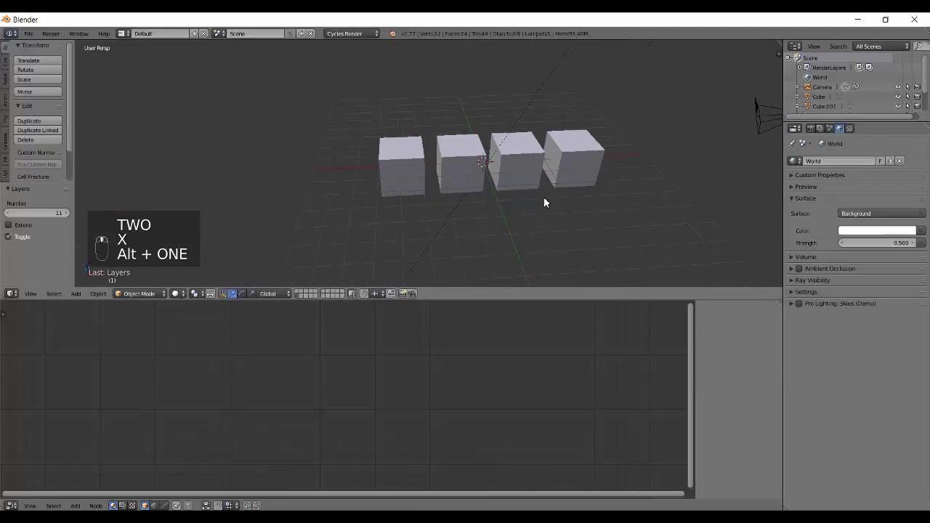
key(shift+z)
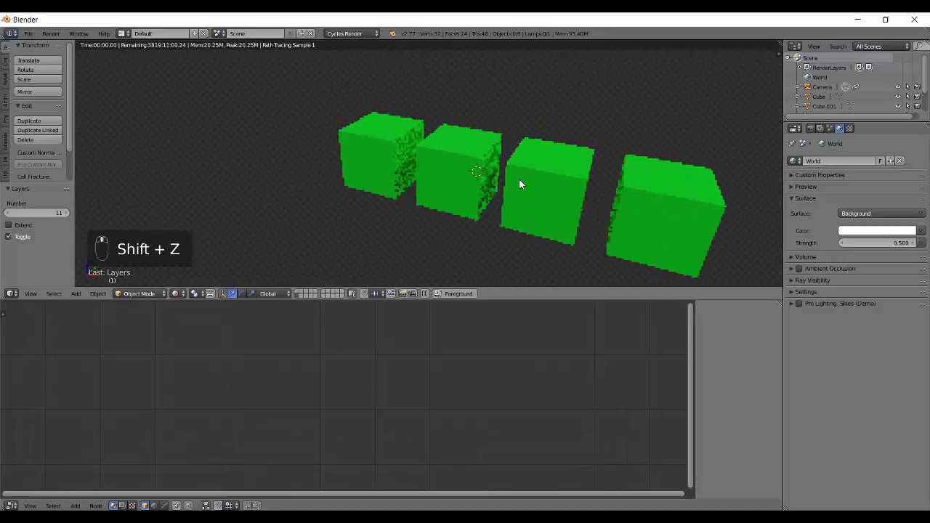
middle_click(540, 183)
key(shift+z)
drag(486, 251, 656, 245)
drag(811, 311, 790, 353)
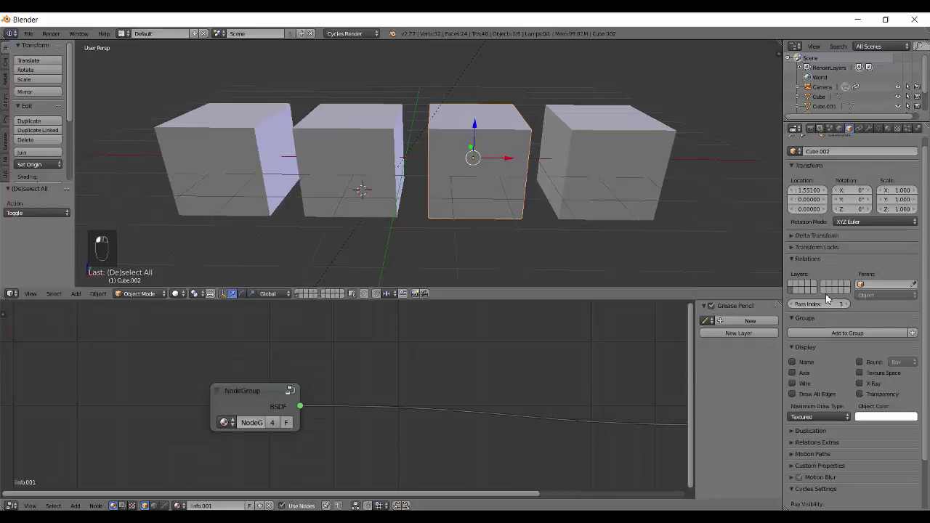
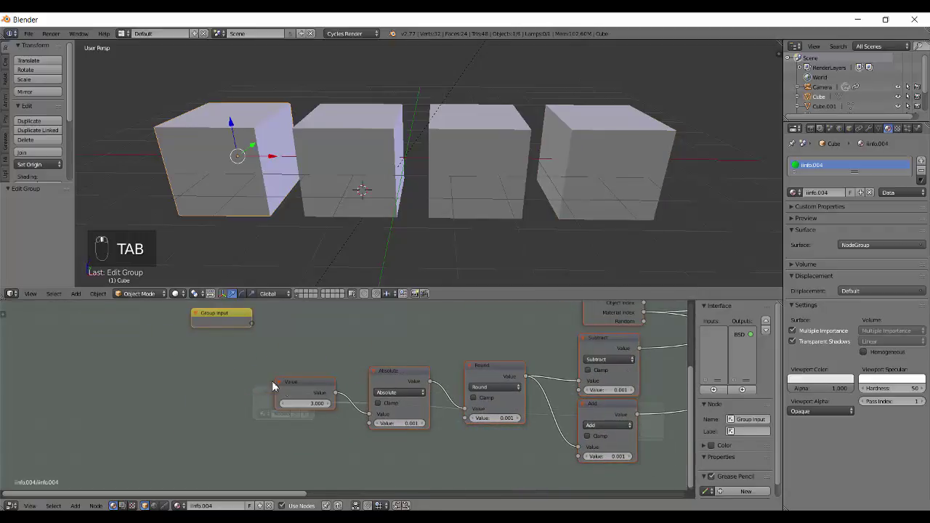
Step: Pan the node group to show the Absolute, Round, Subtract and Add math chain comparing against 3.000
middle_click(302, 406)
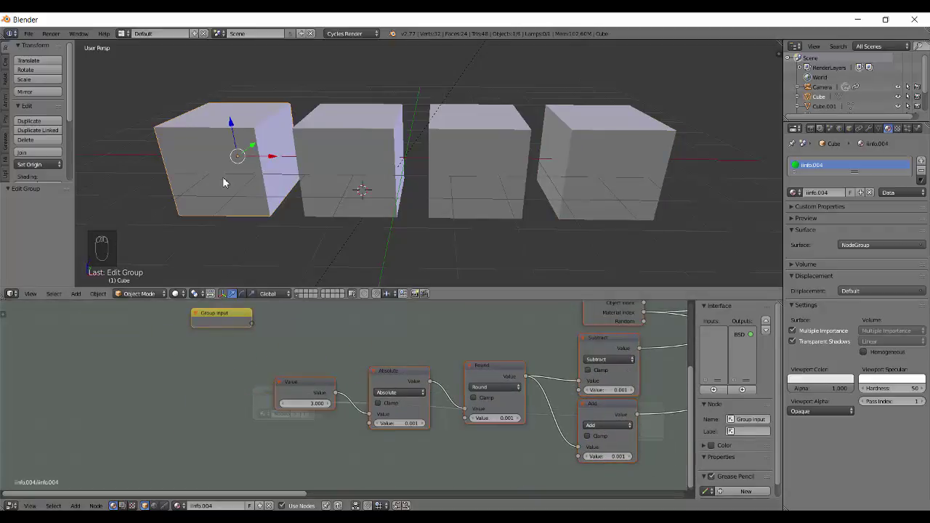
drag(332, 180, 374, 257)
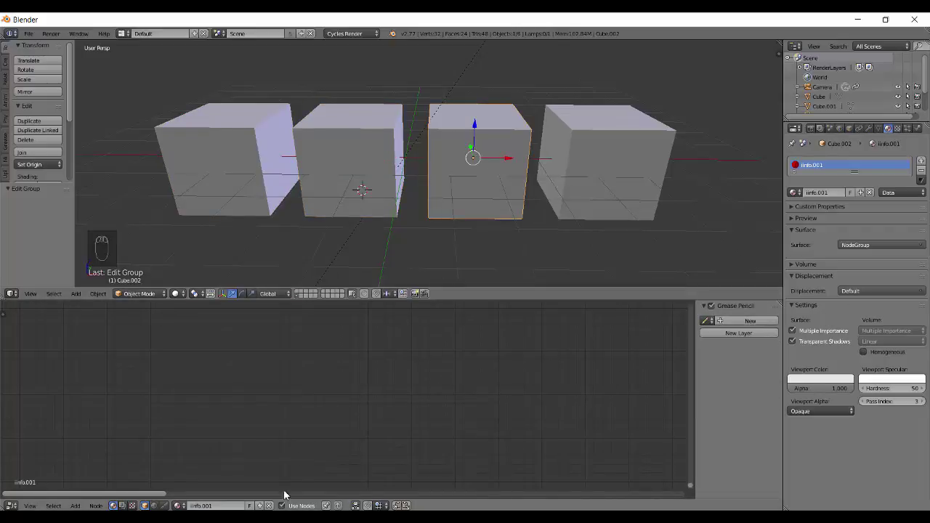
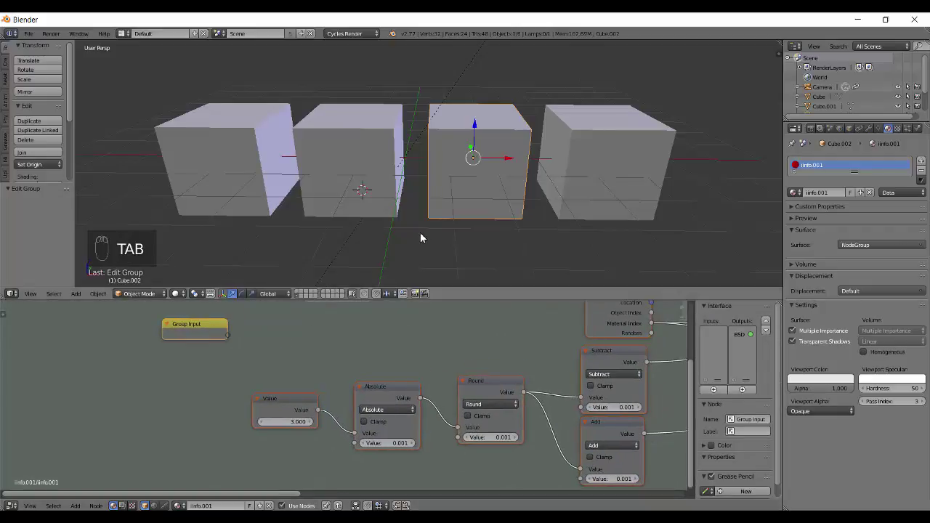
Step: In rendered preview, set the group's compared index to 2 then 3 so Cube.002 renders red, others green
key(shift+z)
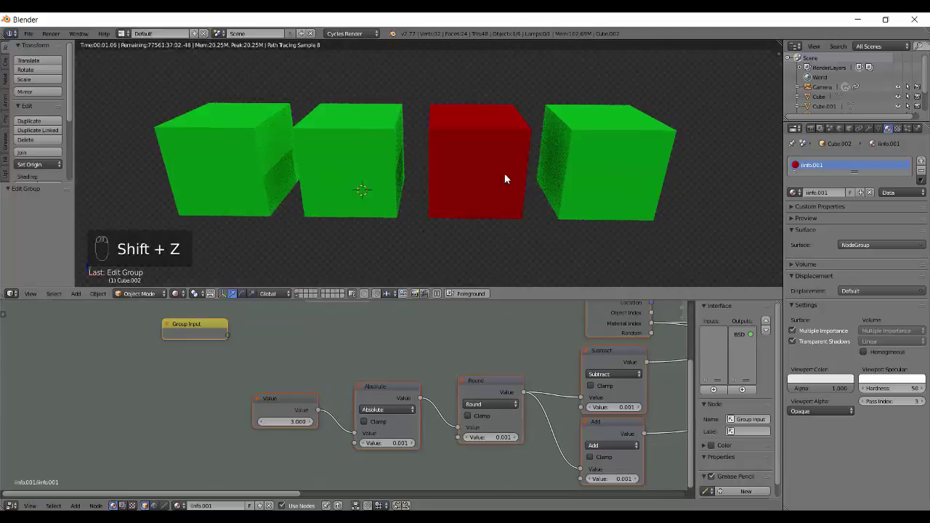
drag(289, 428, 354, 181)
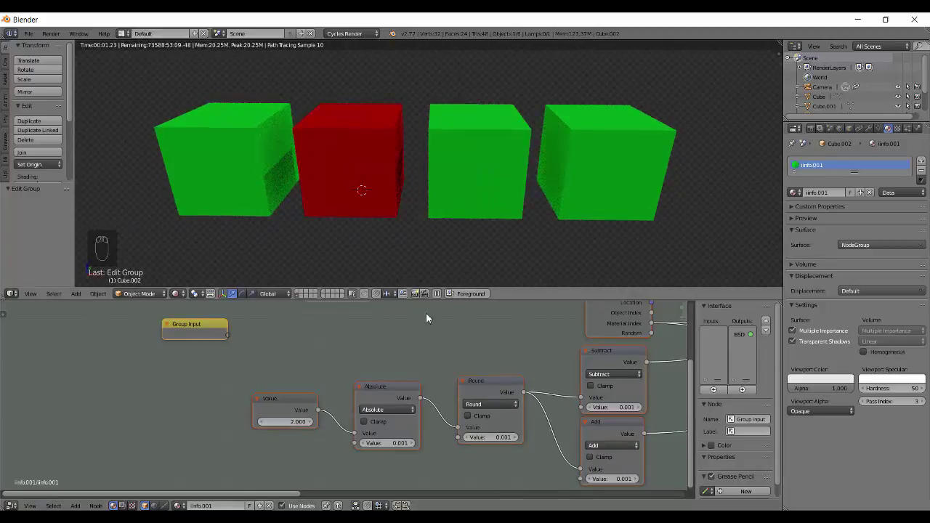
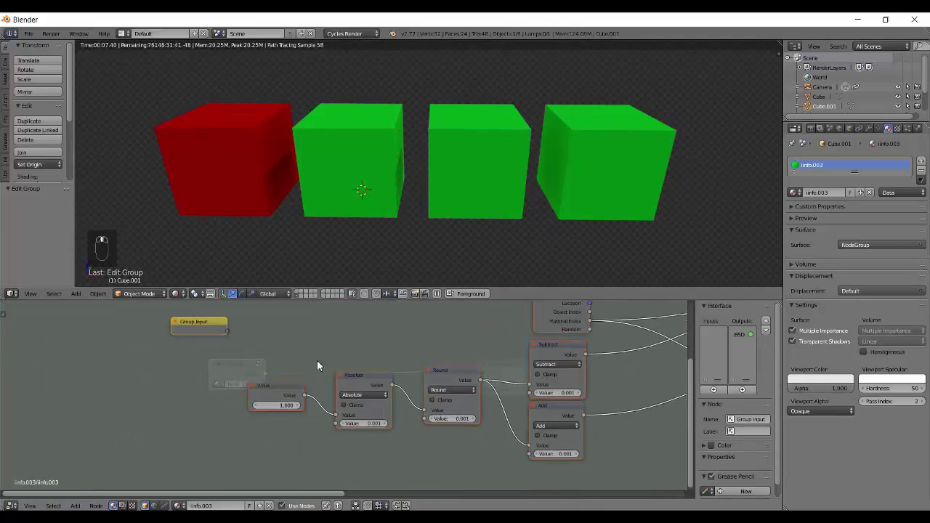
drag(276, 411, 462, 228)
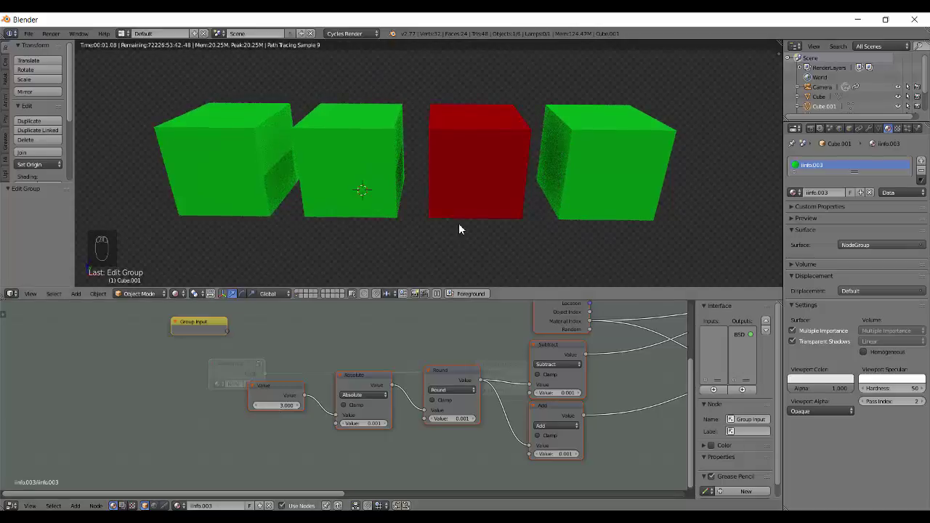
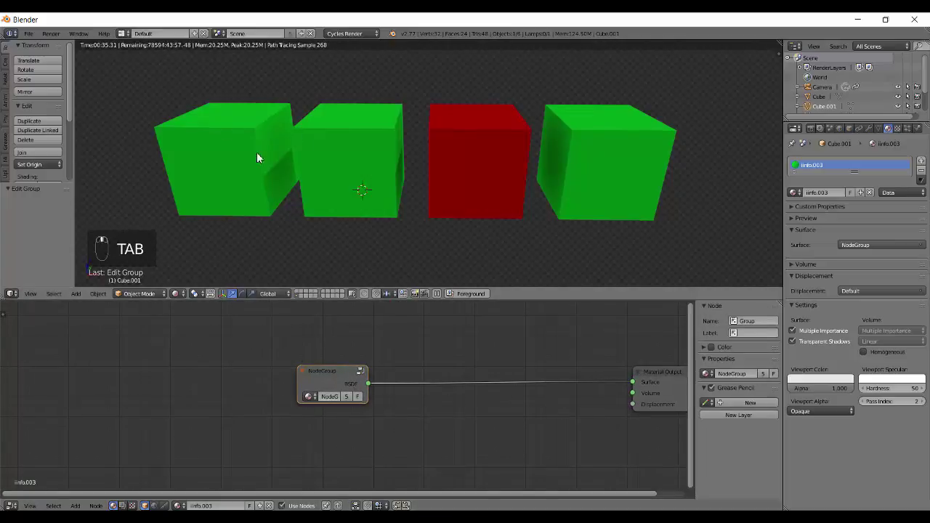
Step: Pan Cube.003's node group to show its Multiply, Mix and Diffuse BSDF nodes
drag(227, 161, 489, 217)
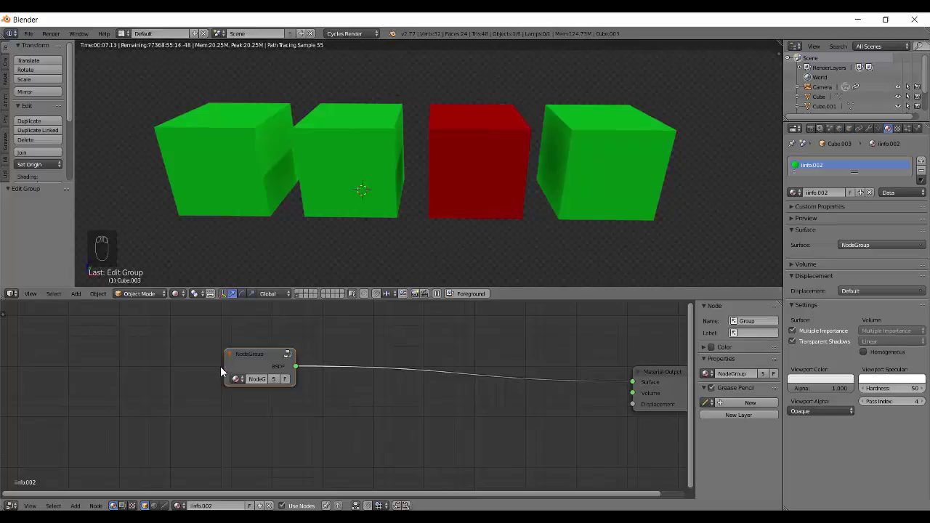